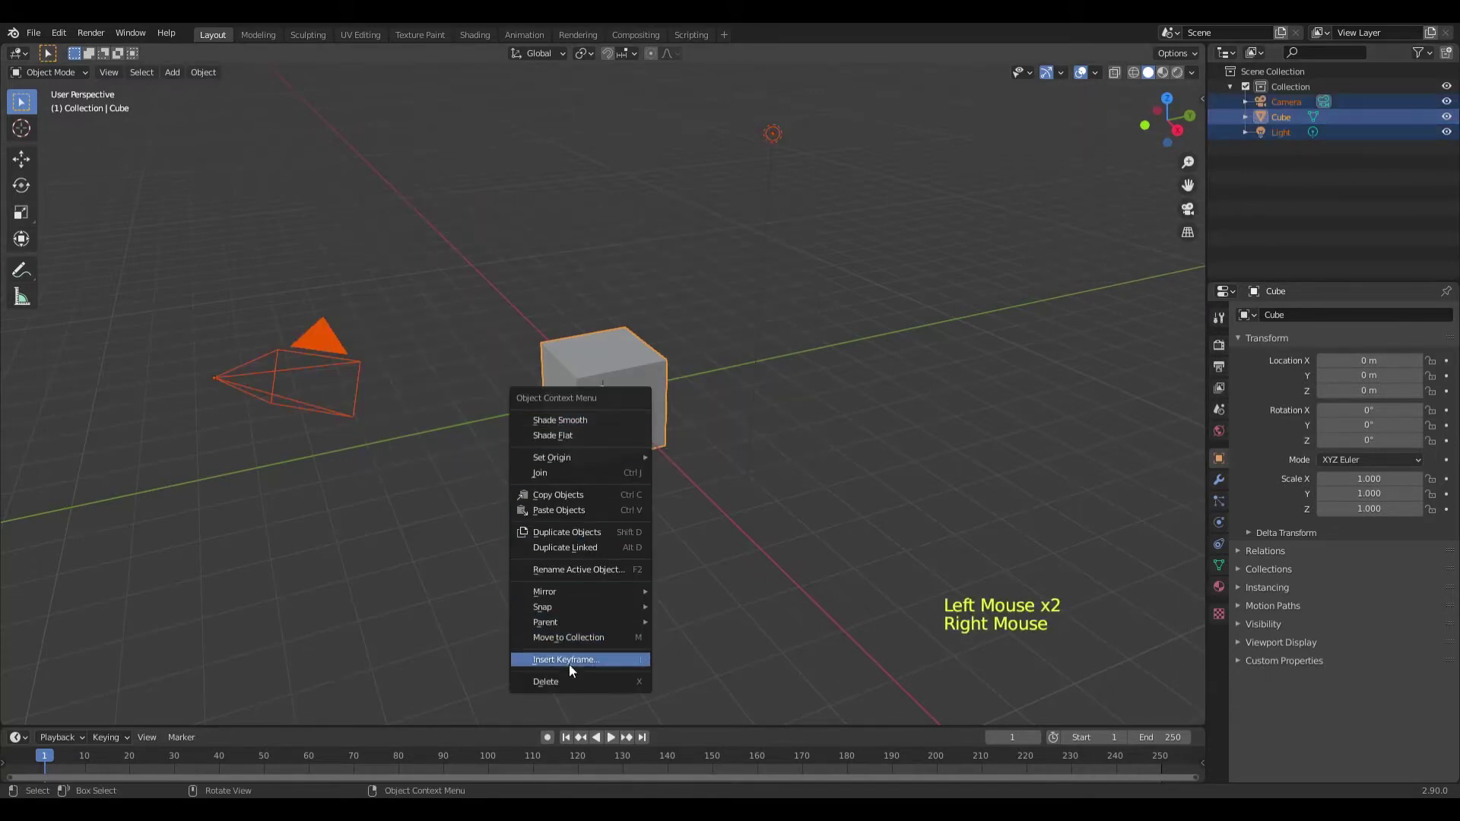
Add a cylinder, rotate it 90° on Y and stretch it to about double length in front view.
{"action": "key", "text": "shift+a"}
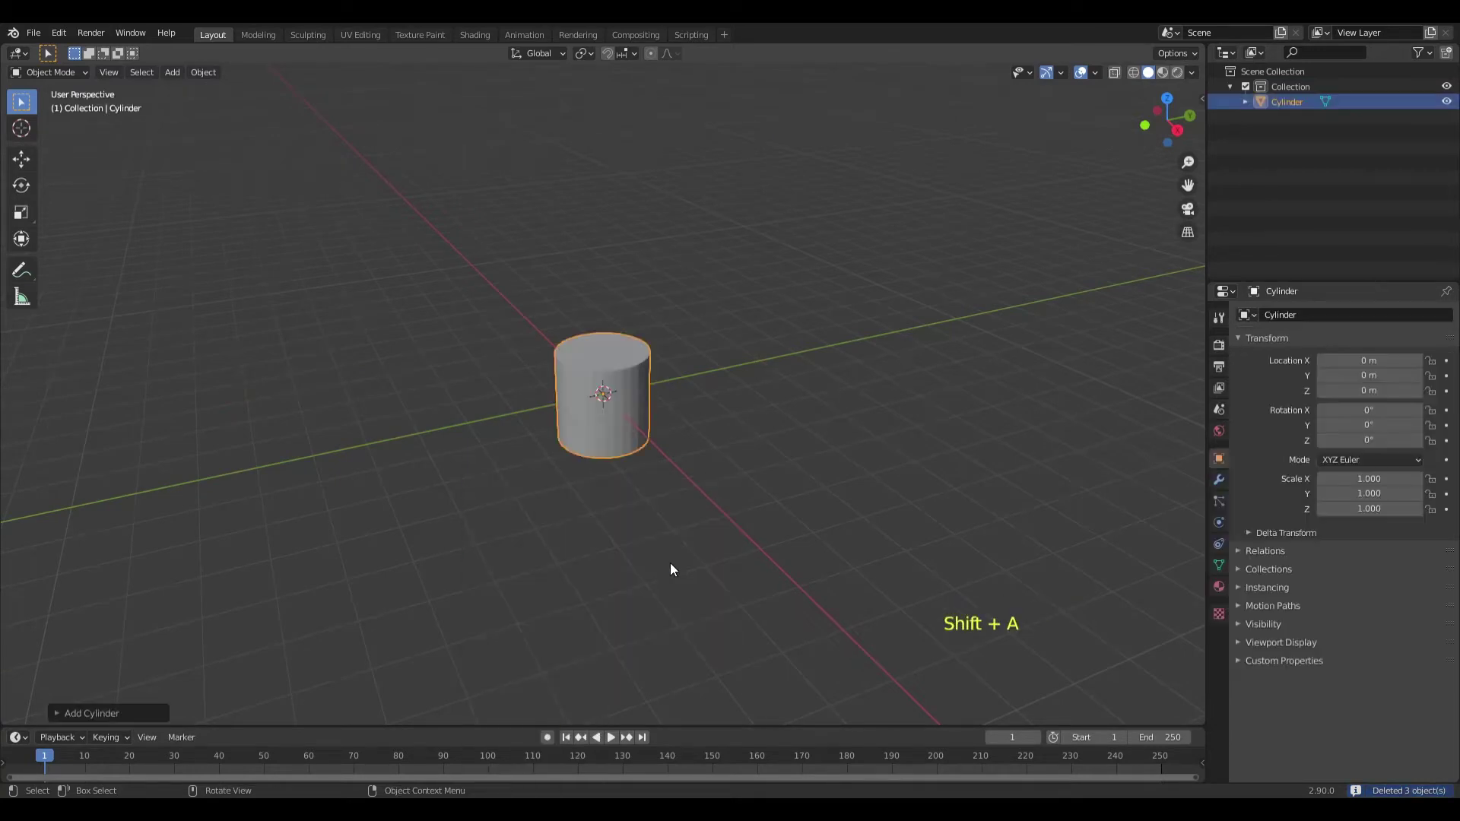
{"action": "key", "text": "r"}
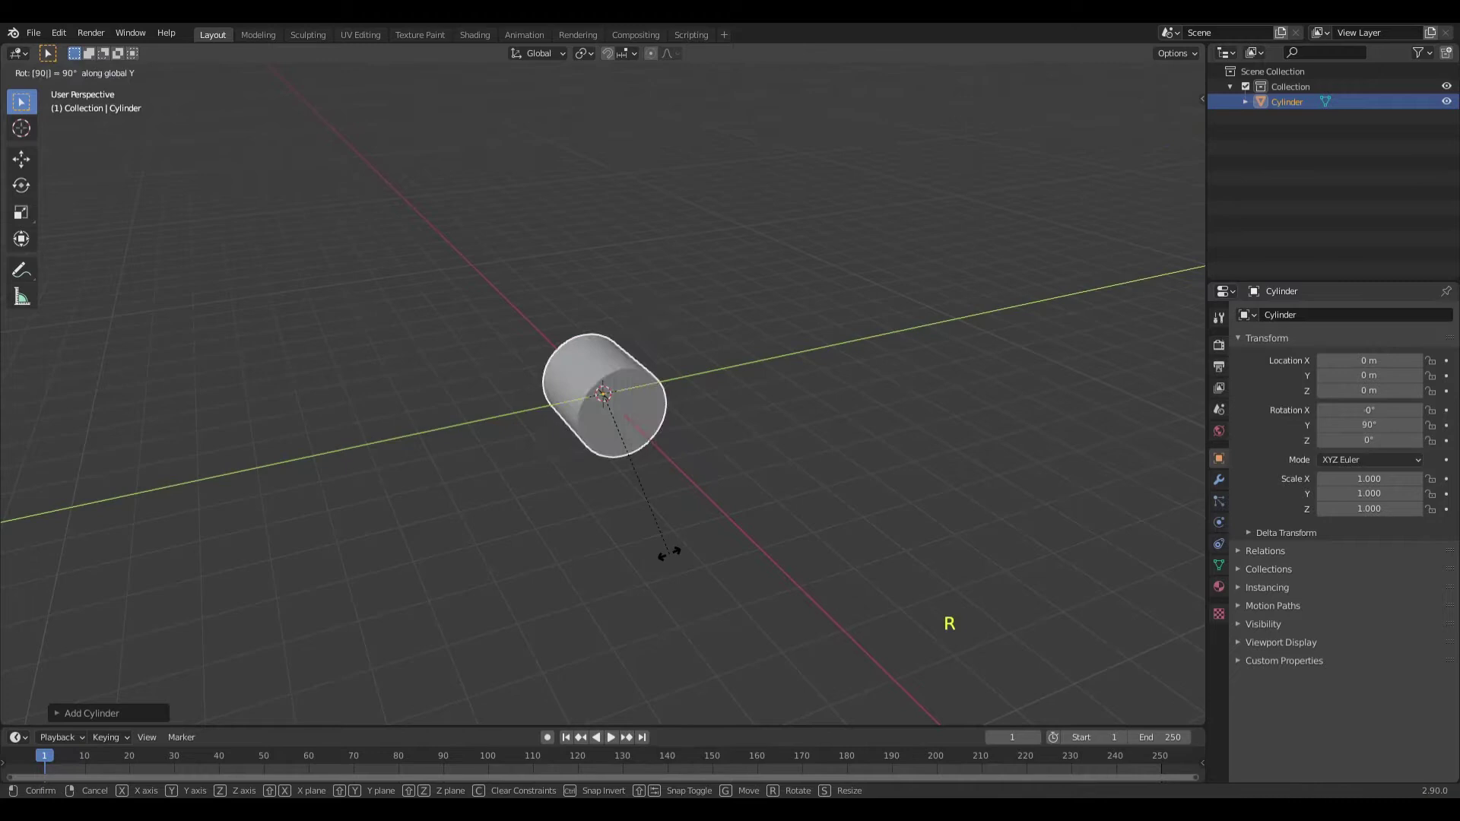
{"action": "middle_click", "coordinate": [672, 559]}
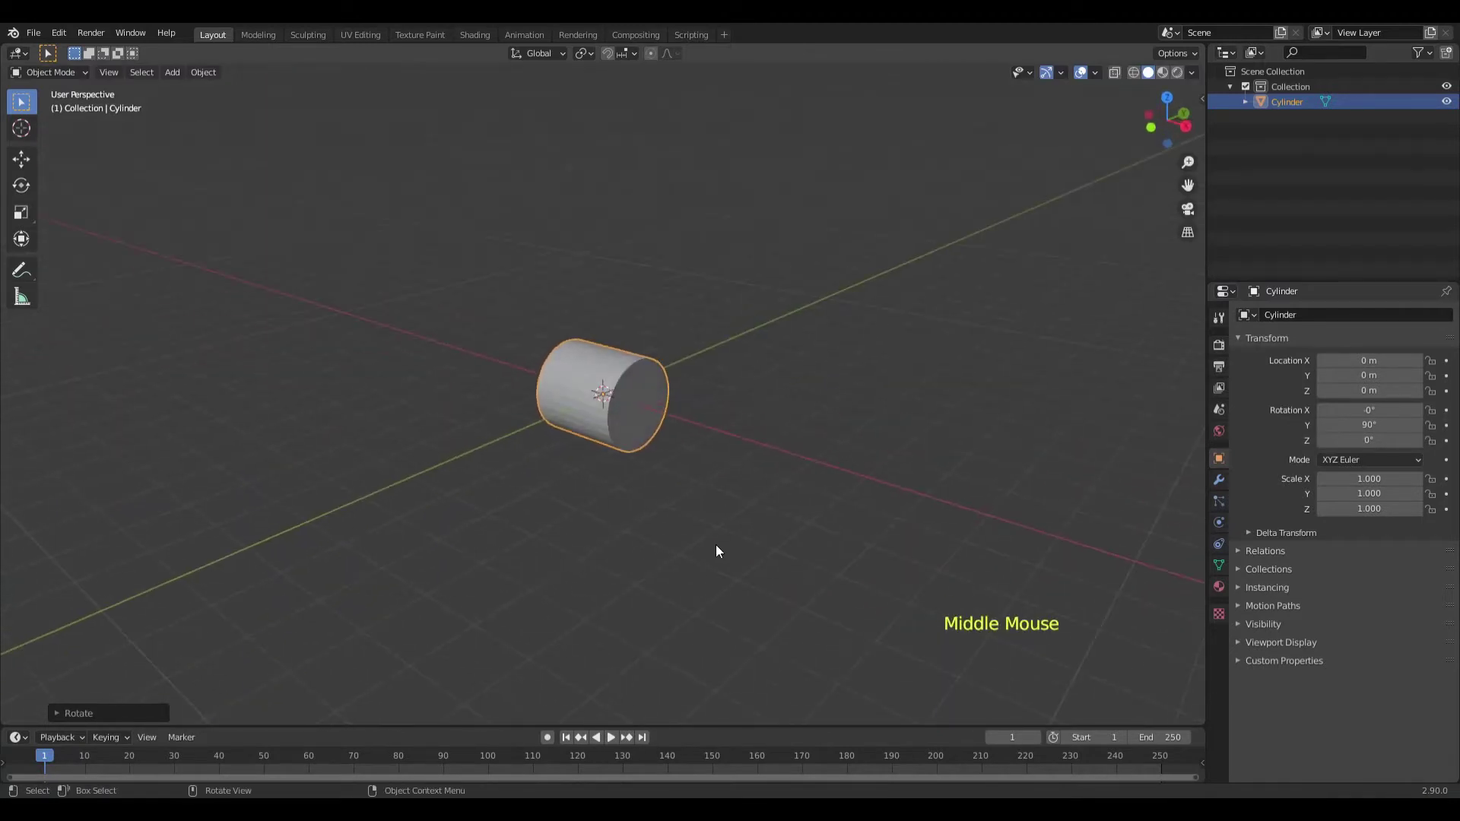
{"action": "key", "text": "KP_1"}
{"action": "scroll", "scroll_direction": "up", "scroll_amount": 3}
{"action": "key", "text": "s"}
{"action": "scroll", "scroll_direction": "up", "scroll_amount": 3}
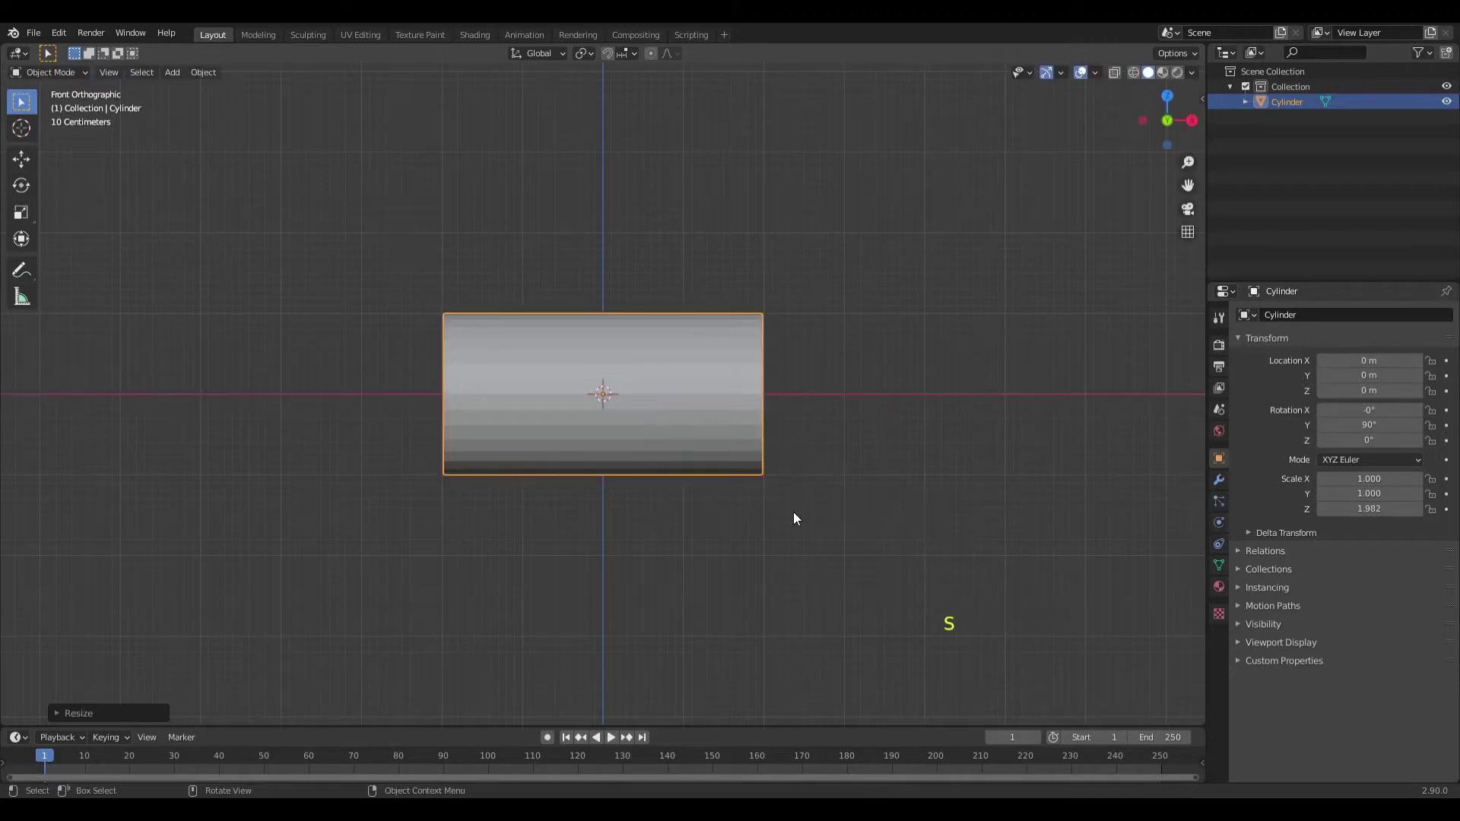
In Edit Mode, add five loop cuts around the tube's middle and scale them along X into a narrow band.
{"action": "key", "text": "Tab"}
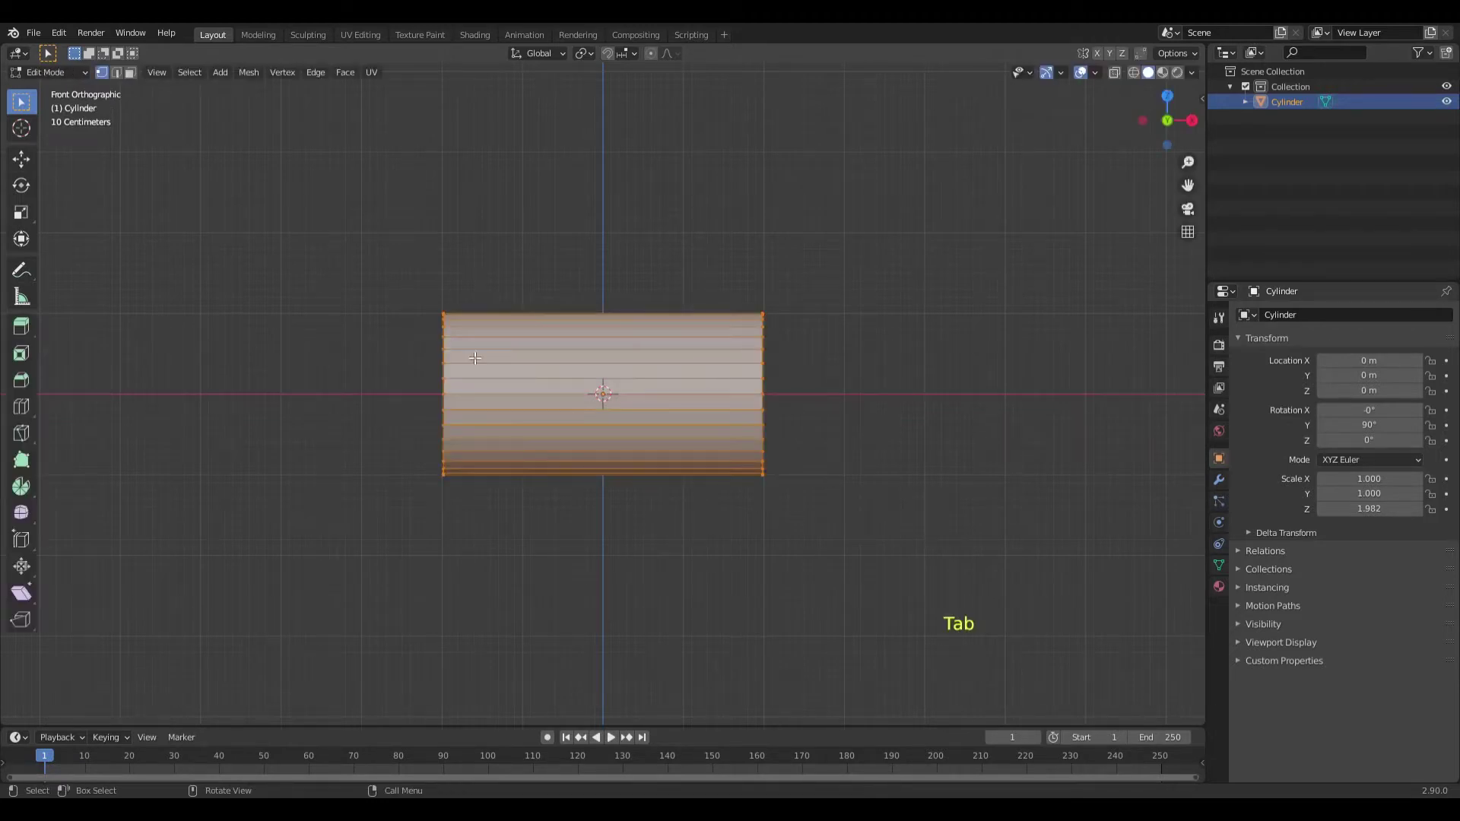
{"action": "key", "text": "ctrl+r"}
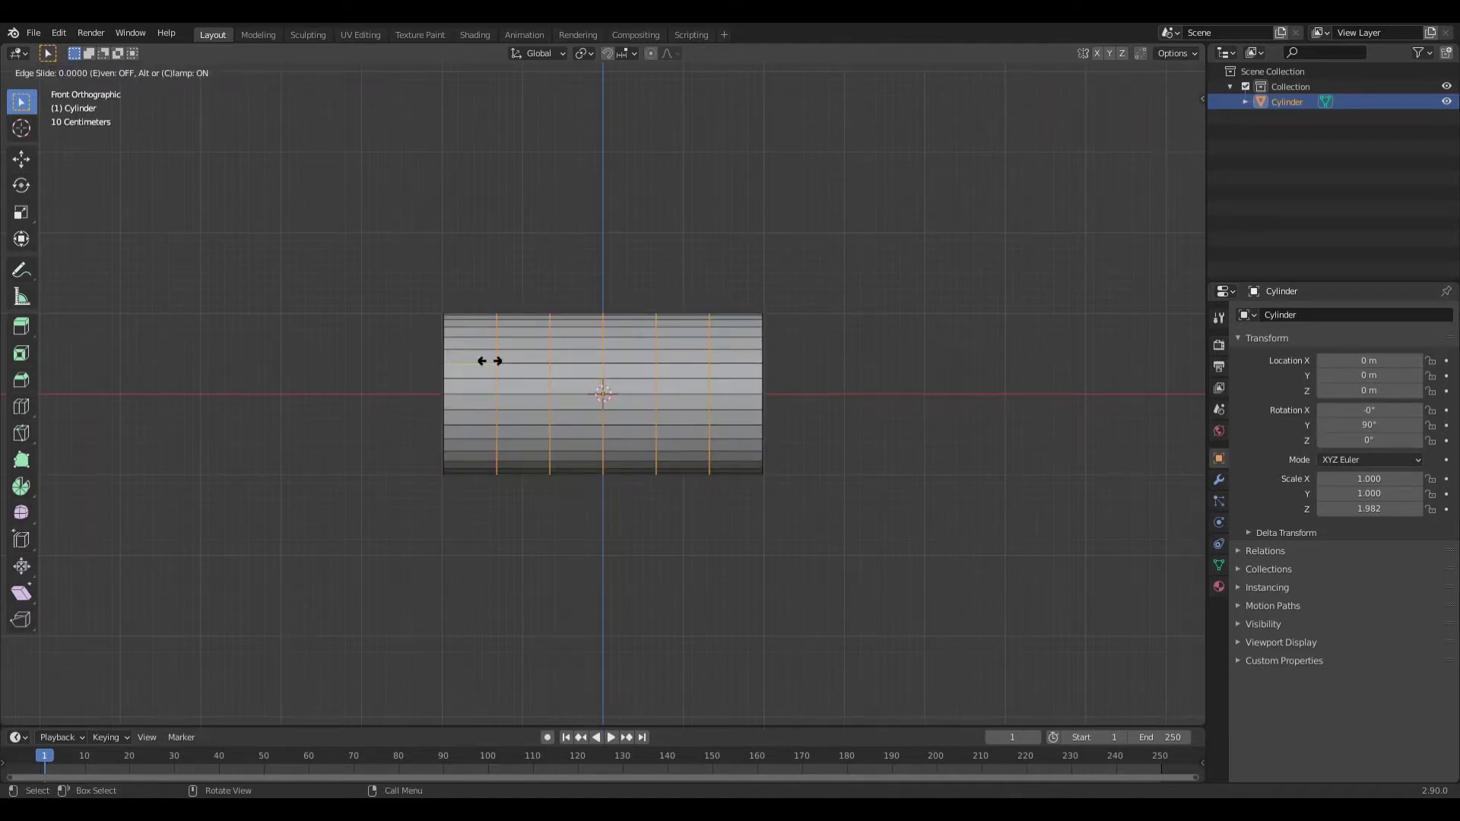
{"action": "scroll", "scroll_direction": "up", "scroll_amount": 3}
{"action": "key", "text": "s"}
{"action": "scroll", "scroll_direction": "up", "scroll_amount": 3}
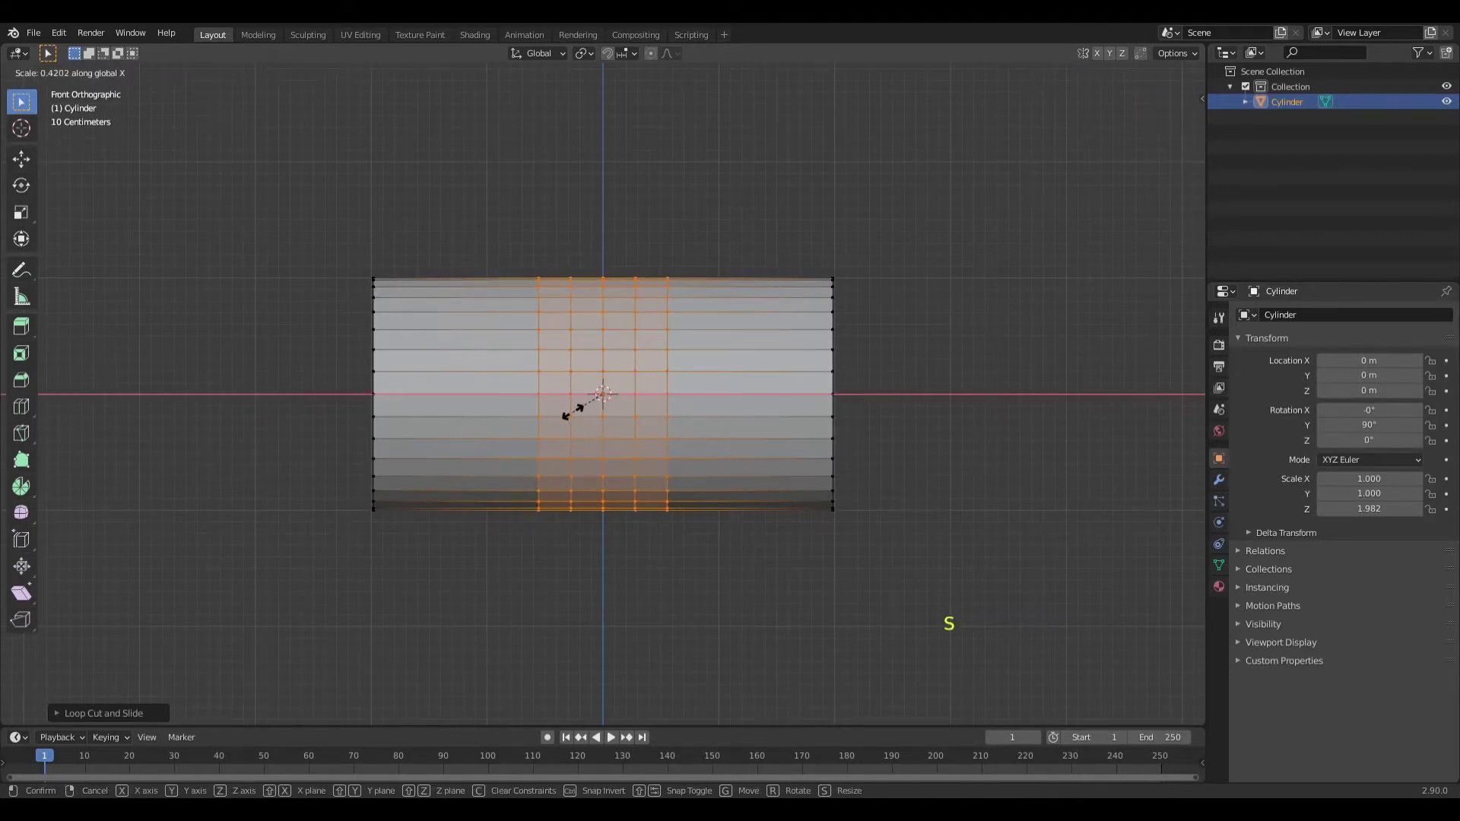
{"action": "scroll", "scroll_direction": "up", "scroll_amount": 3}
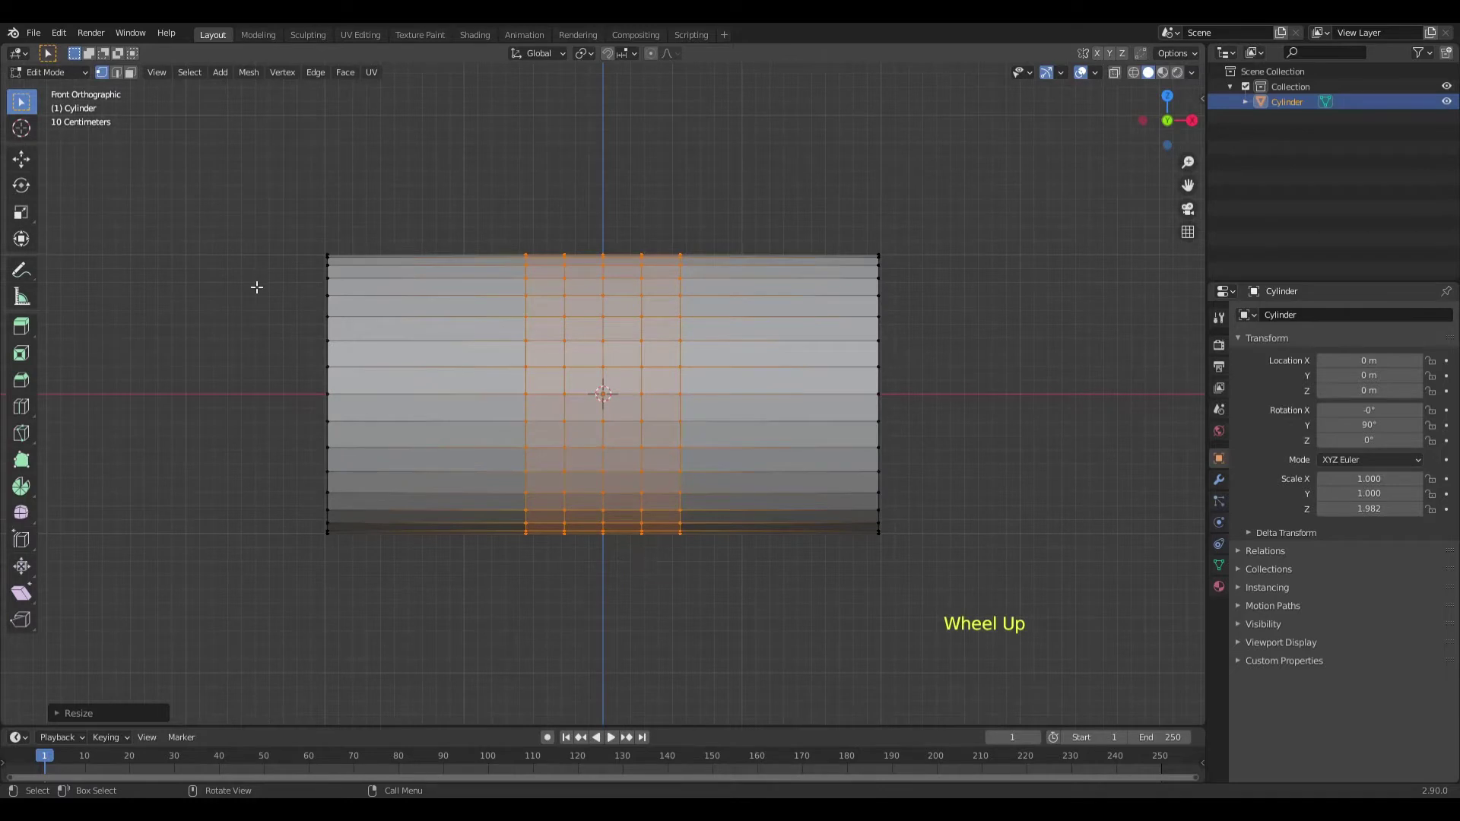
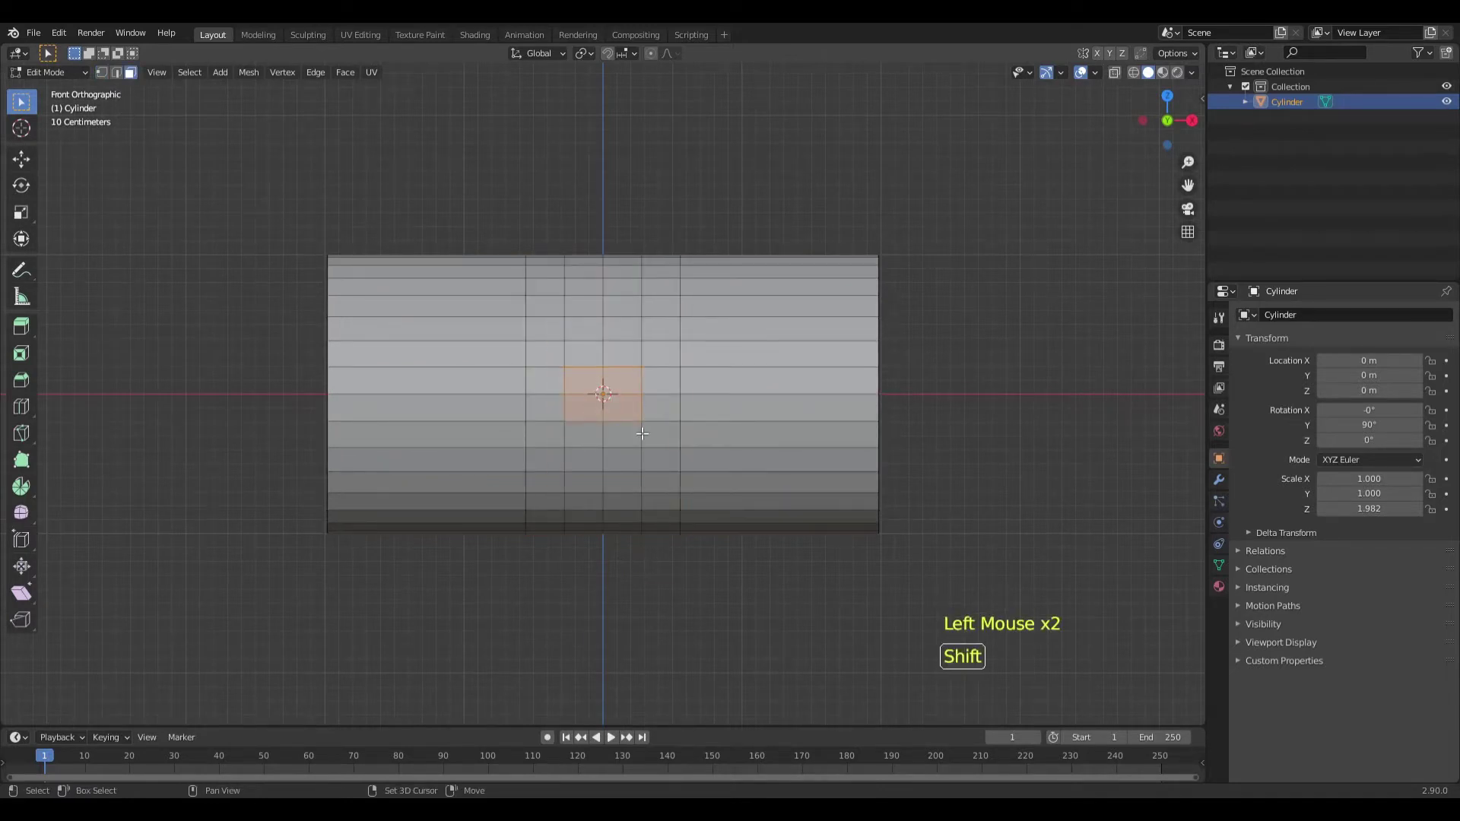
Offset a new edge ring at the centre, round it To Sphere and adjust its width along X.
{"action": "key", "text": "ctrl+shift+r"}
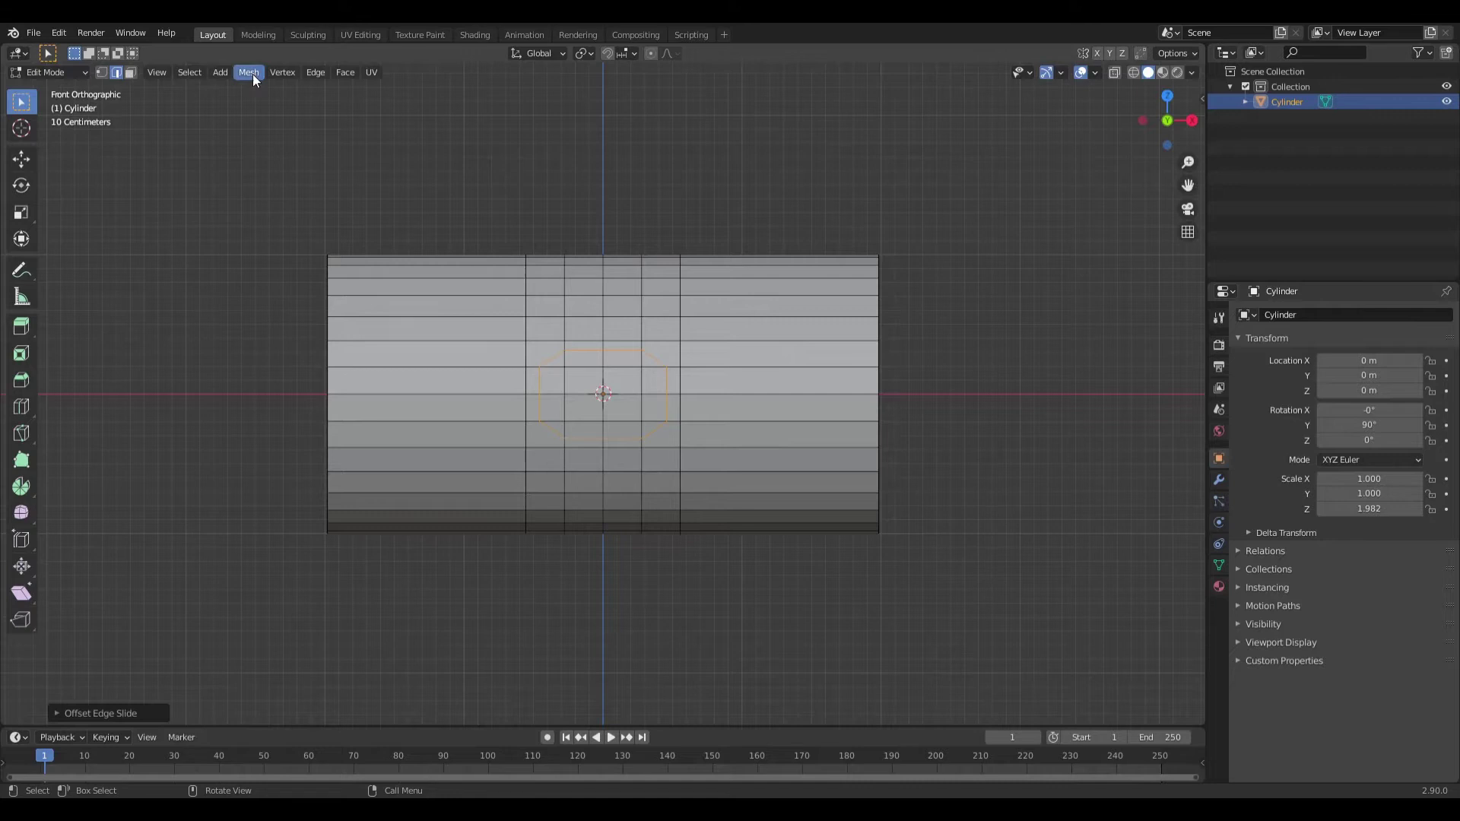
{"action": "left_click", "coordinate": [253, 76]}
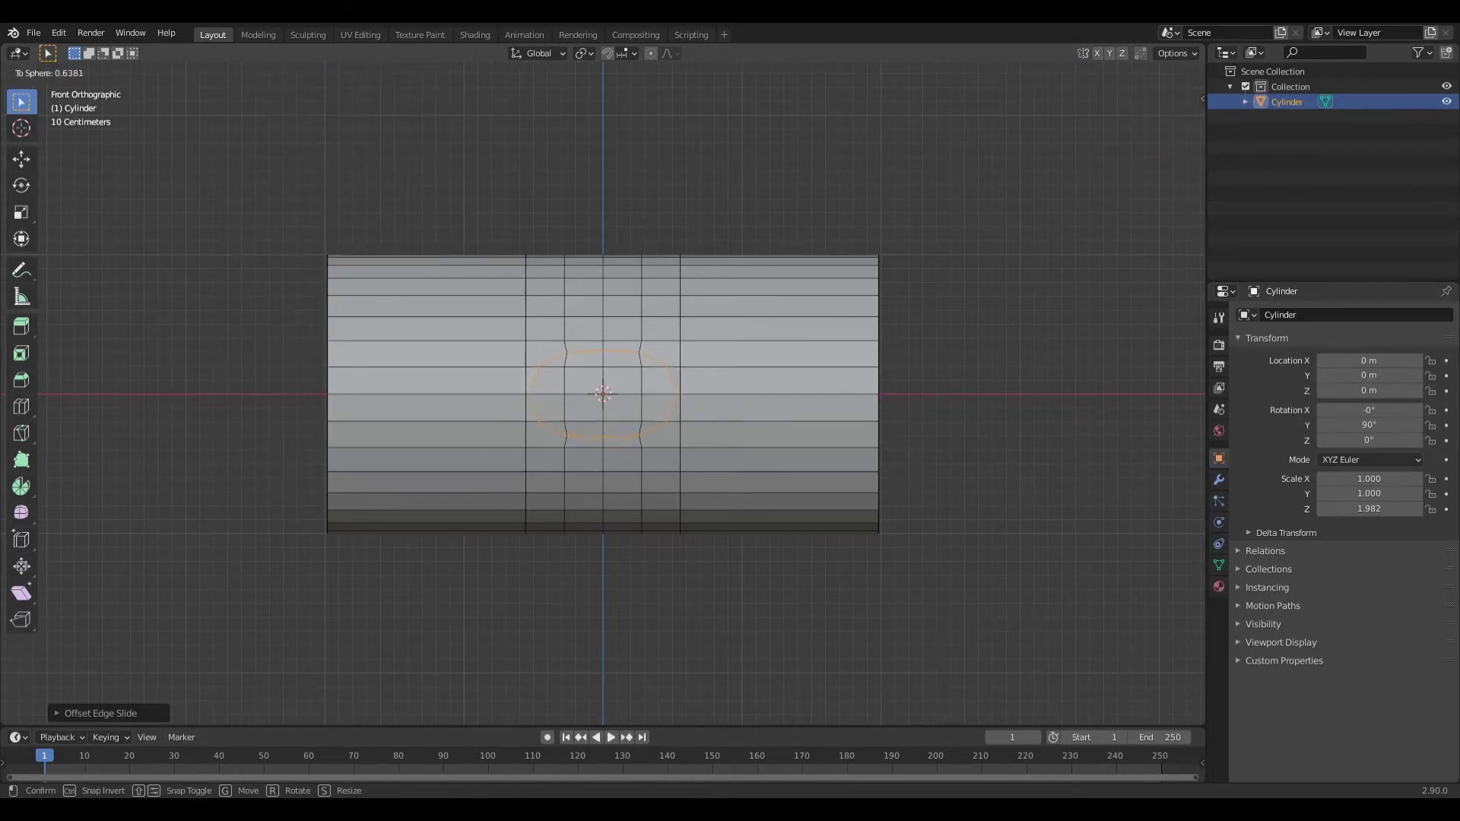
{"action": "key", "text": "s"}
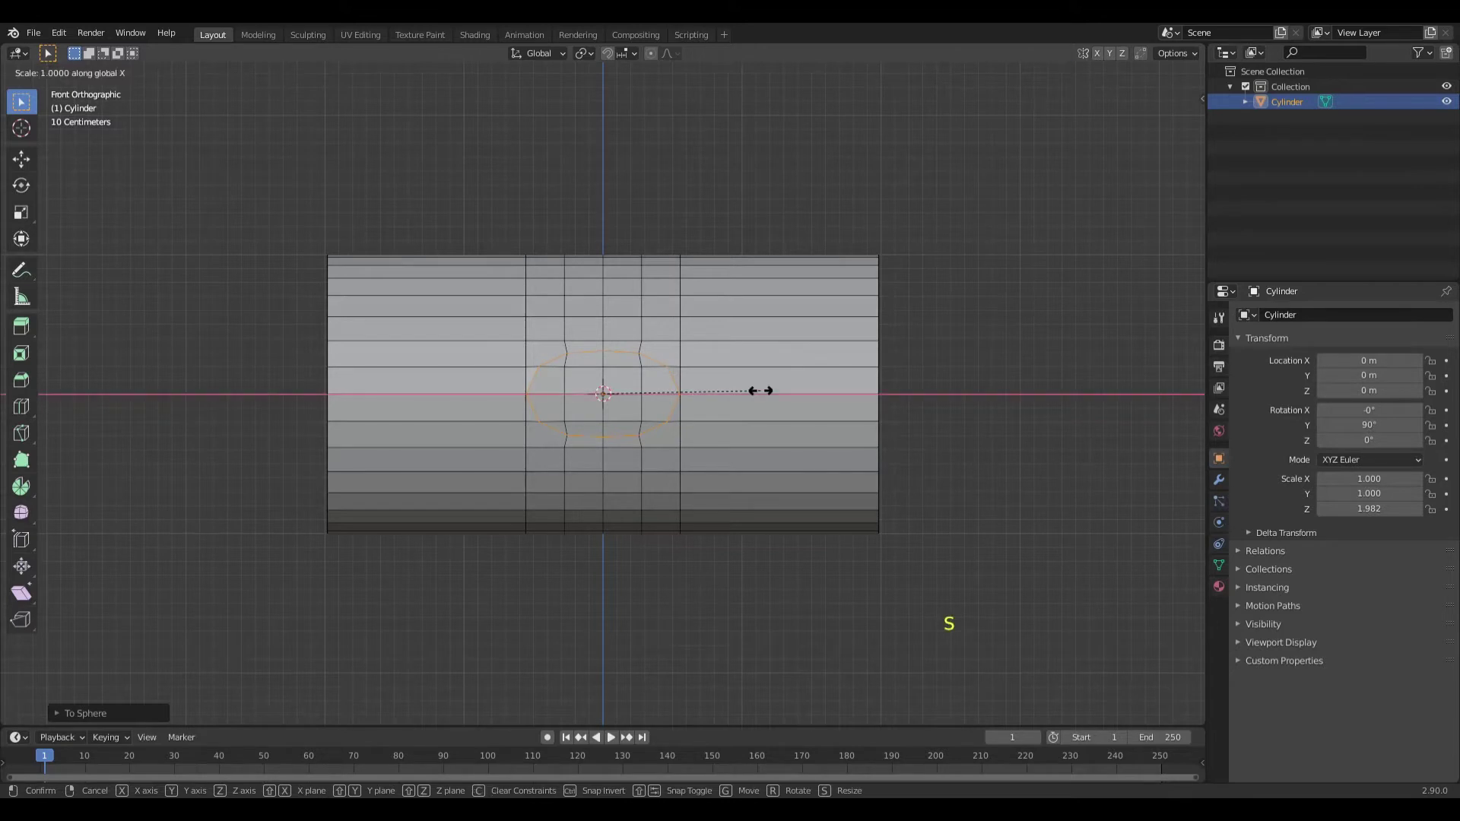
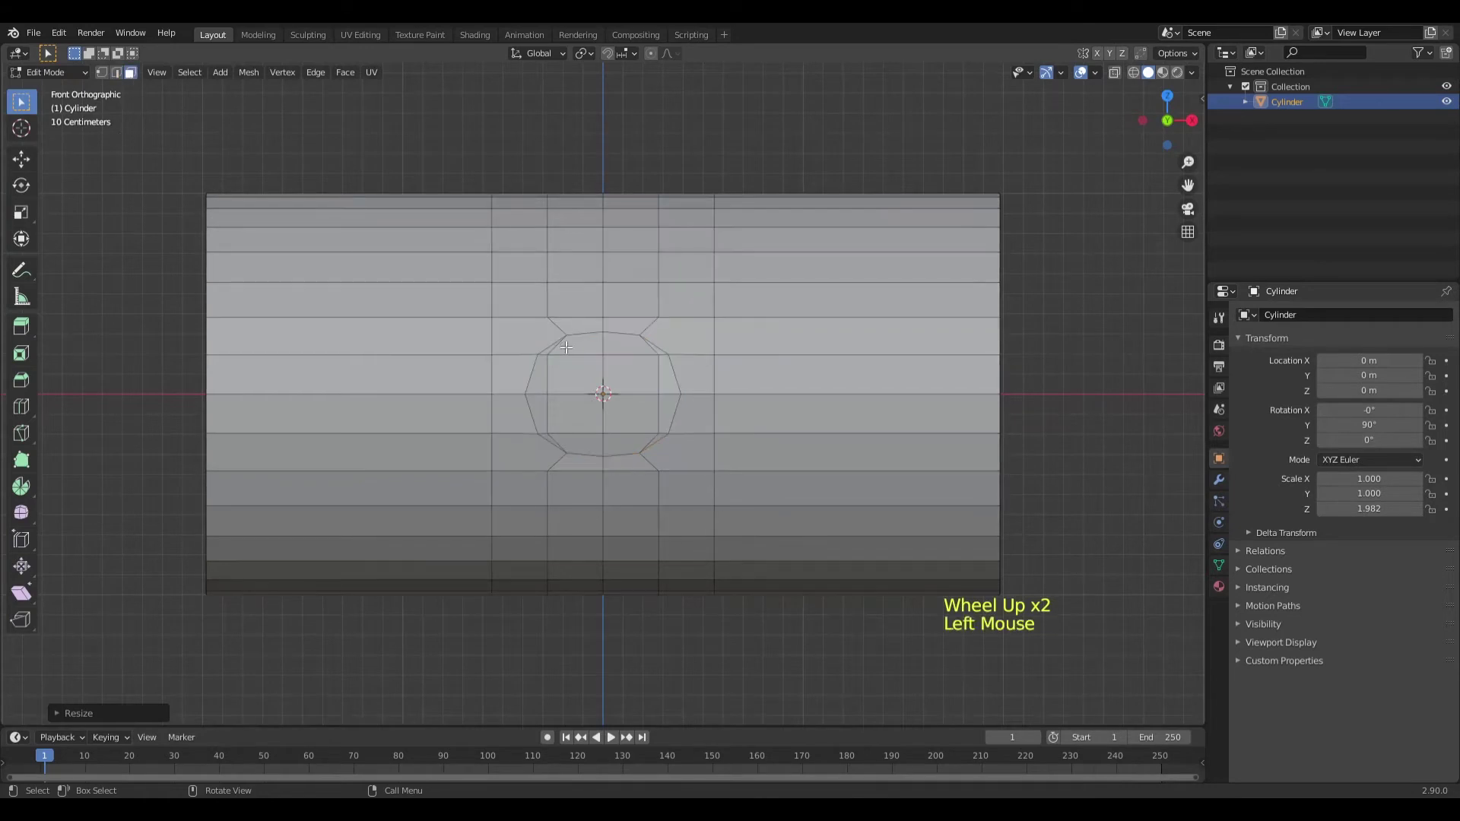
Select all the faces inside the circular patch, including the rim faces.
{"action": "left_click", "coordinate": [572, 353]}
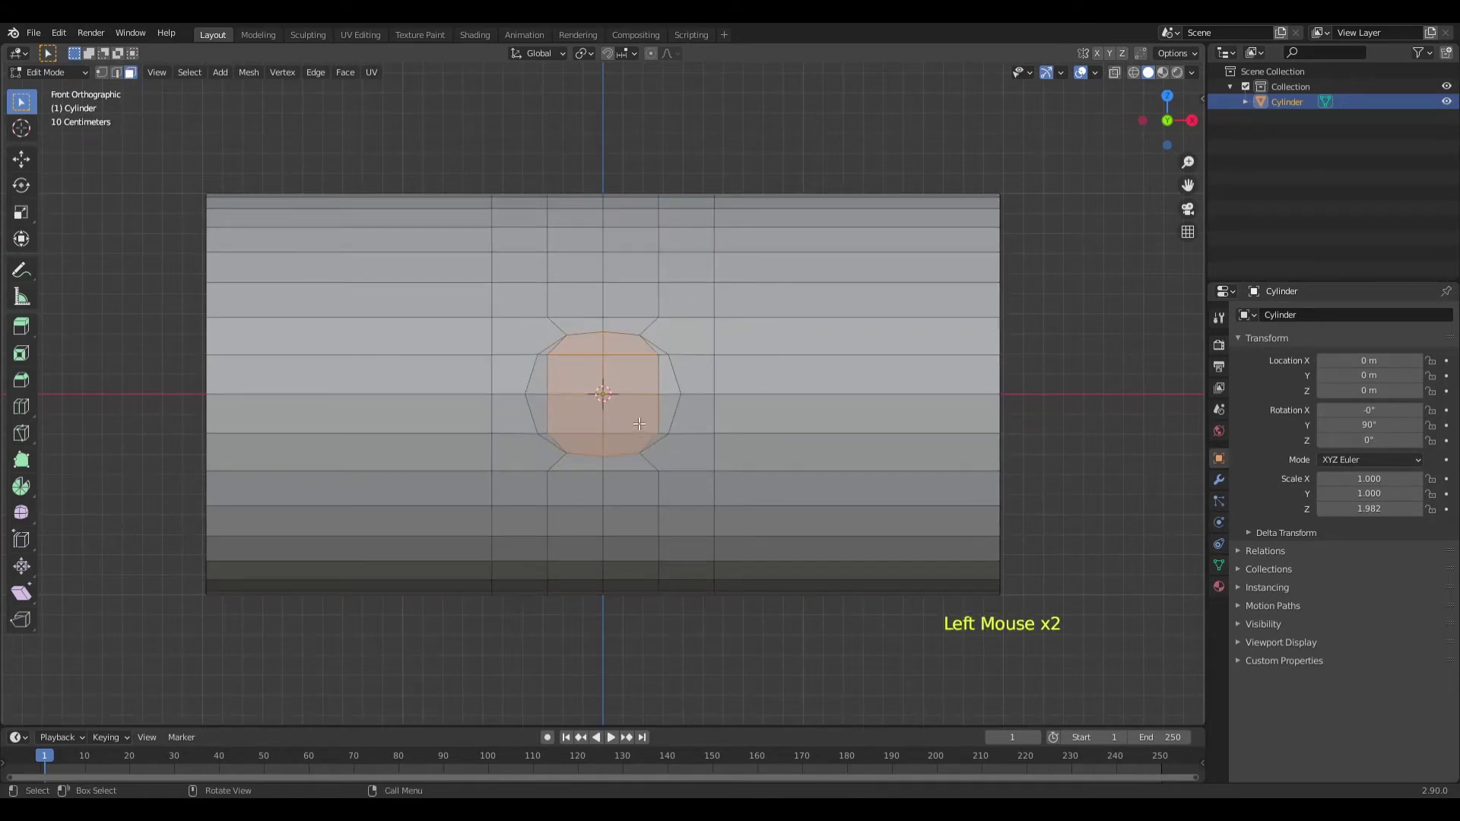
{"action": "left_click", "coordinate": [663, 350]}
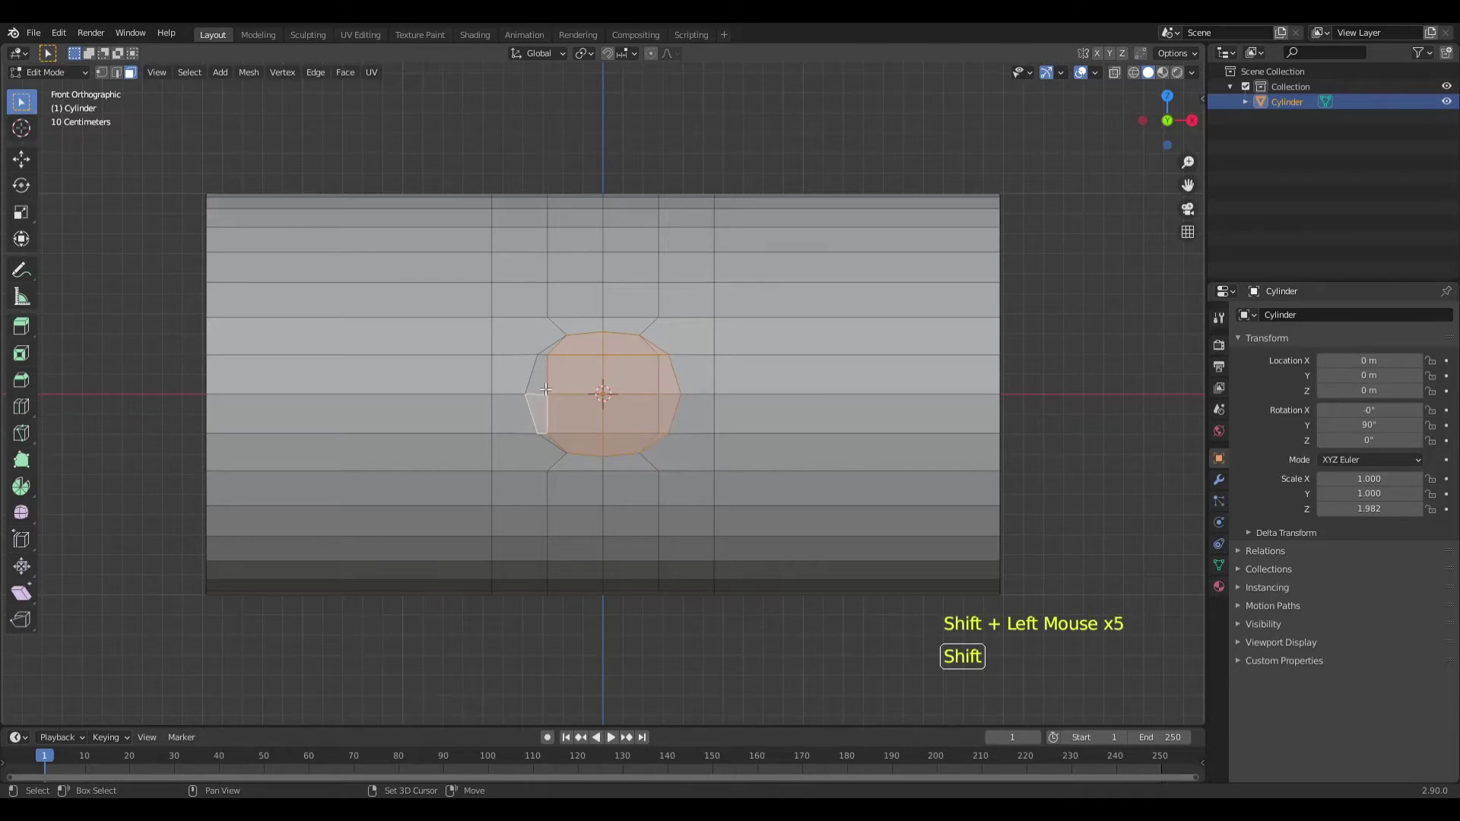
{"action": "left_click", "coordinate": [552, 349]}
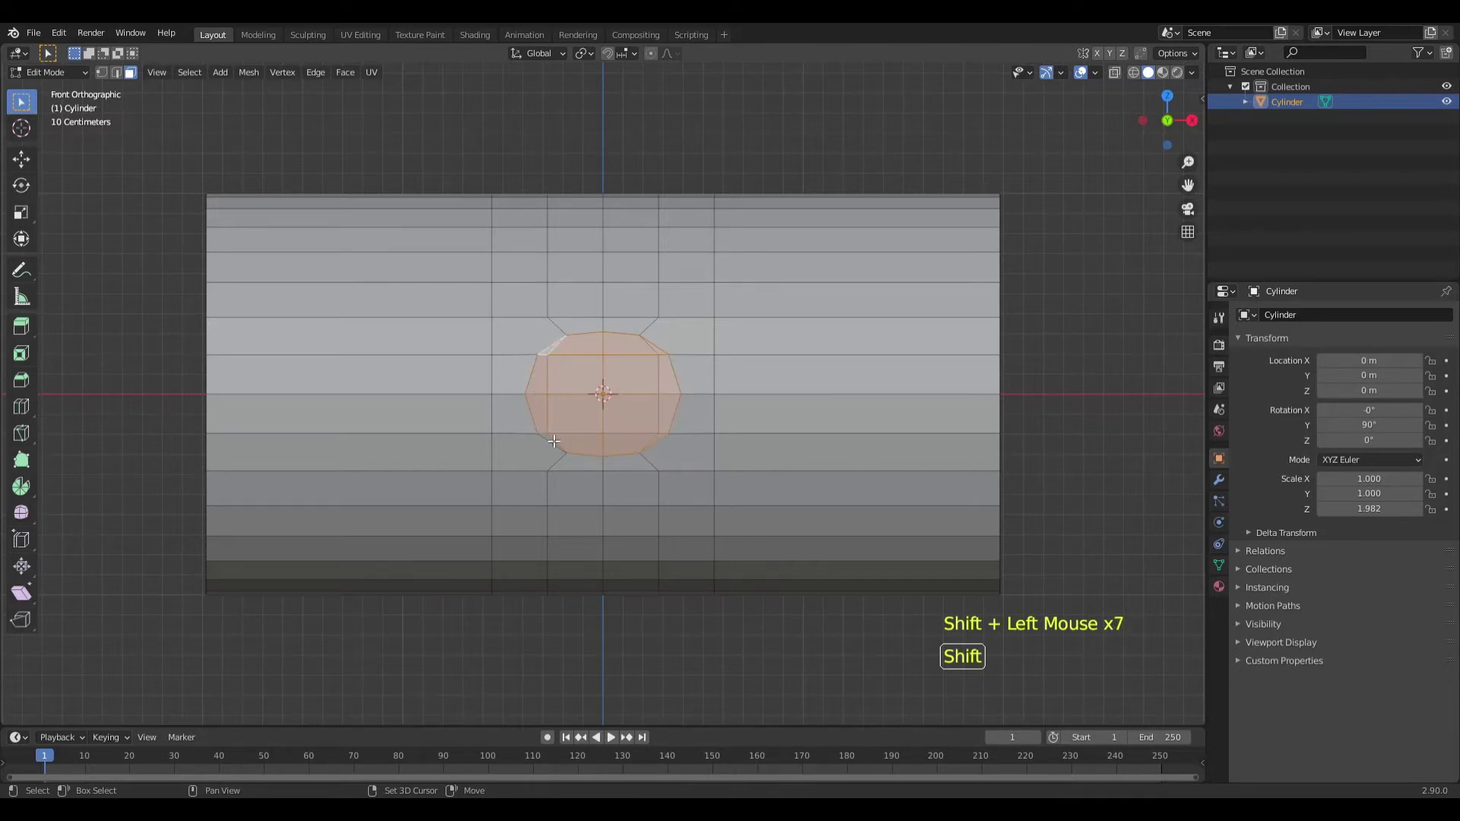
{"action": "left_click", "coordinate": [554, 436]}
Dissolve the patch into one round face and slide its top and bottom vertices to even the circle.
{"action": "right_click", "coordinate": [586, 394]}
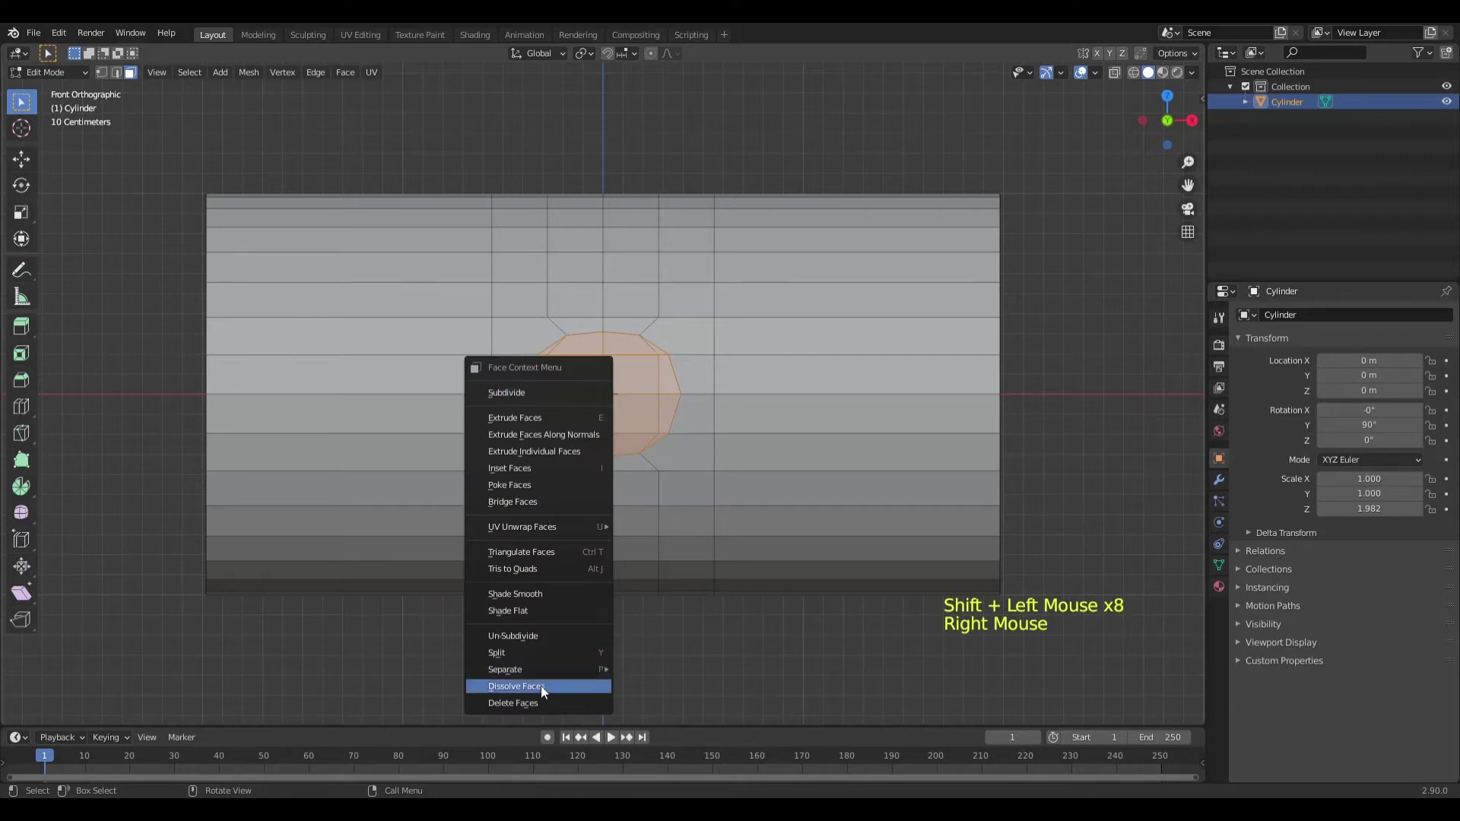
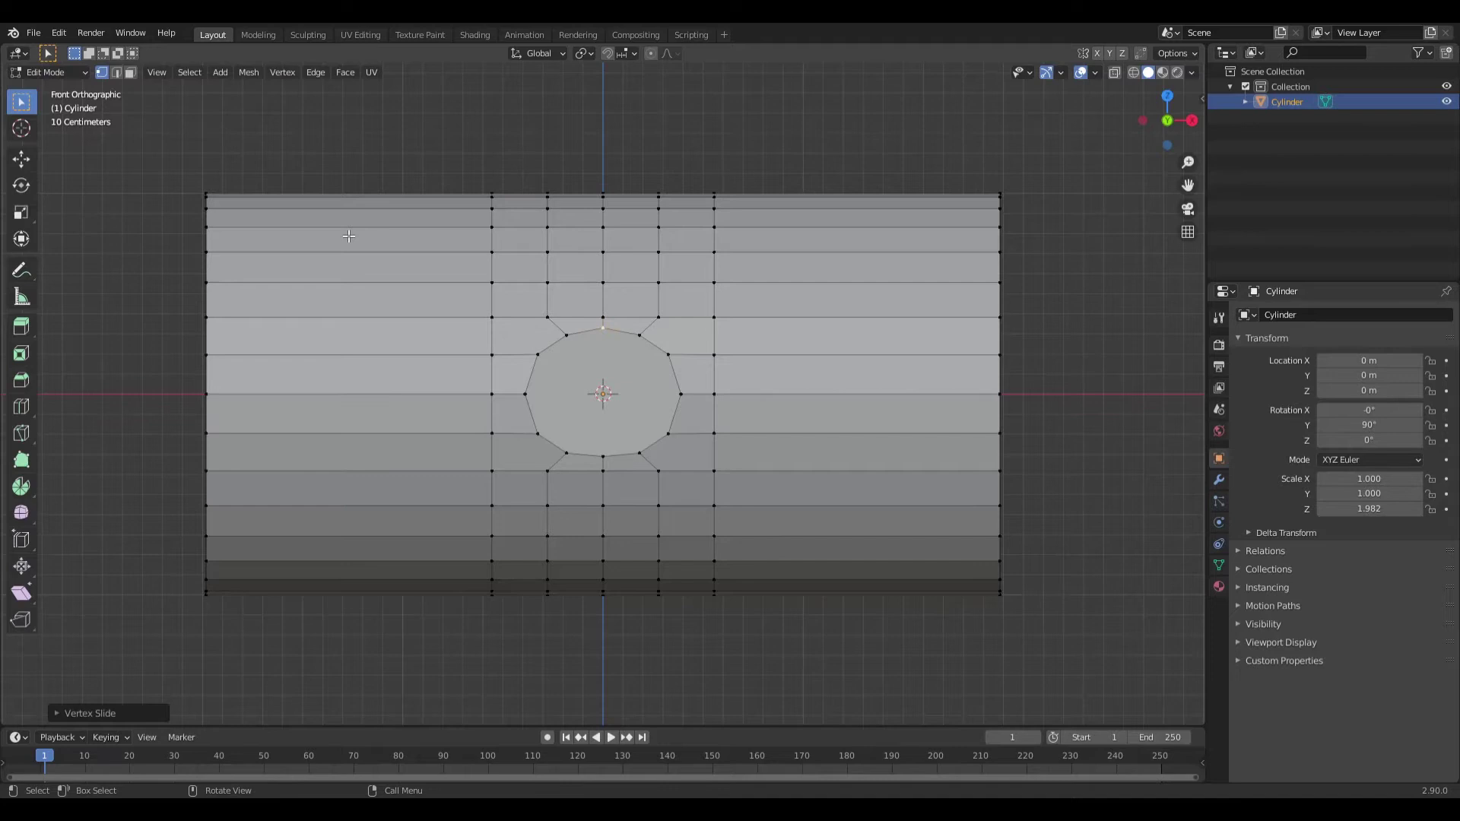
{"action": "left_click", "coordinate": [610, 457]}
{"action": "left_click", "coordinate": [282, 79]}
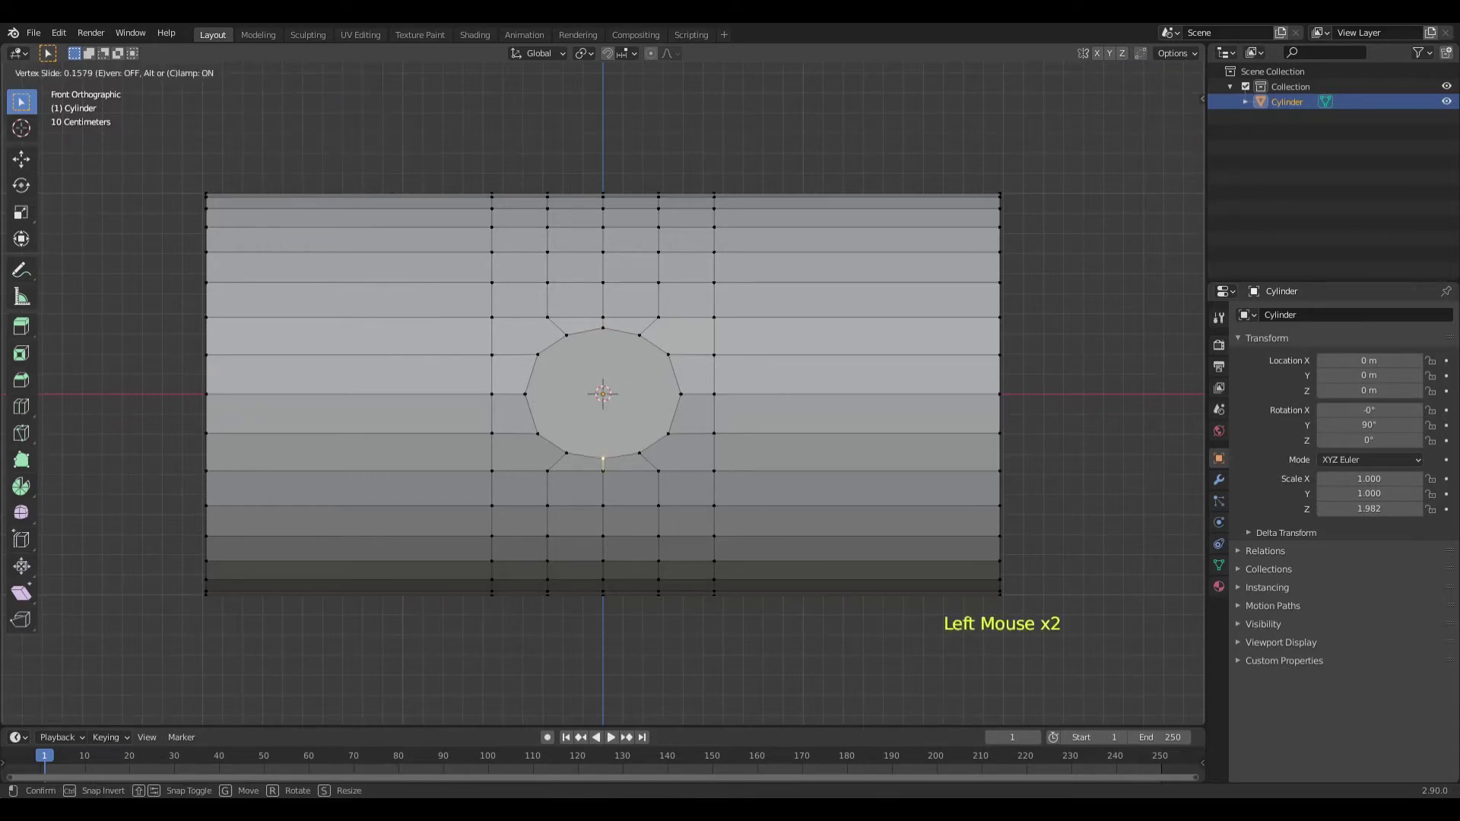
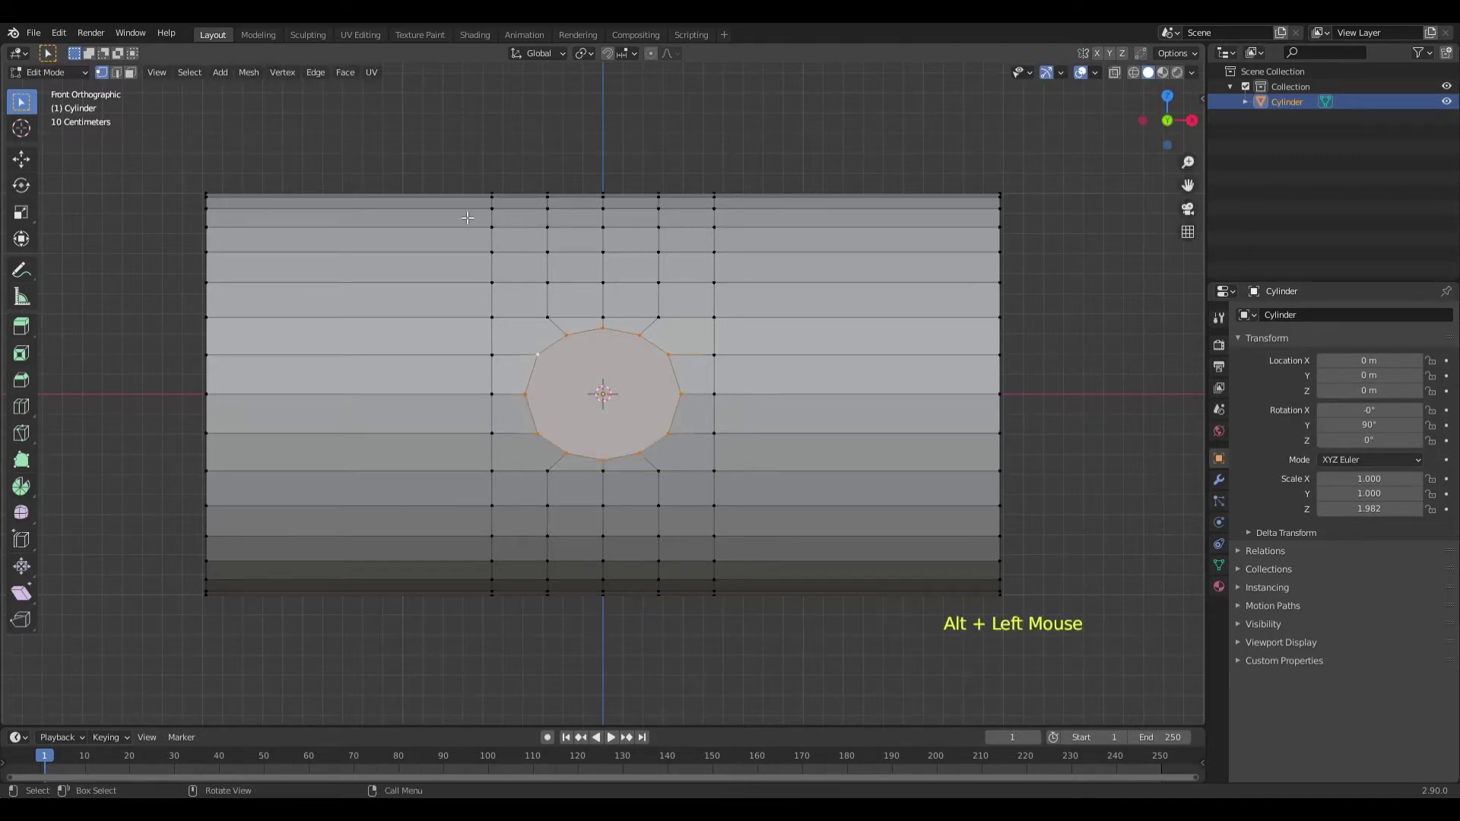
{"action": "left_click", "coordinate": [290, 79]}
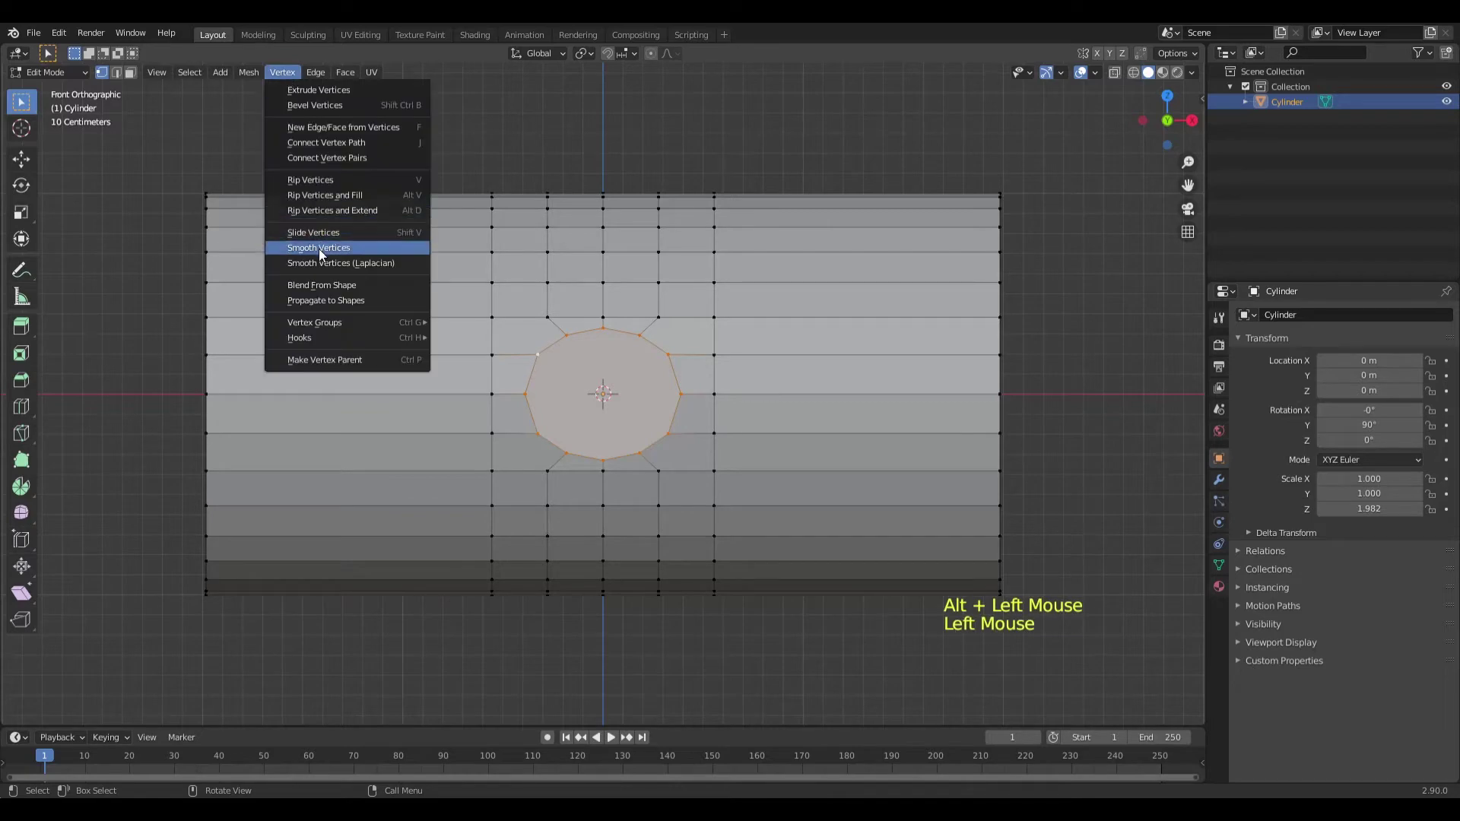
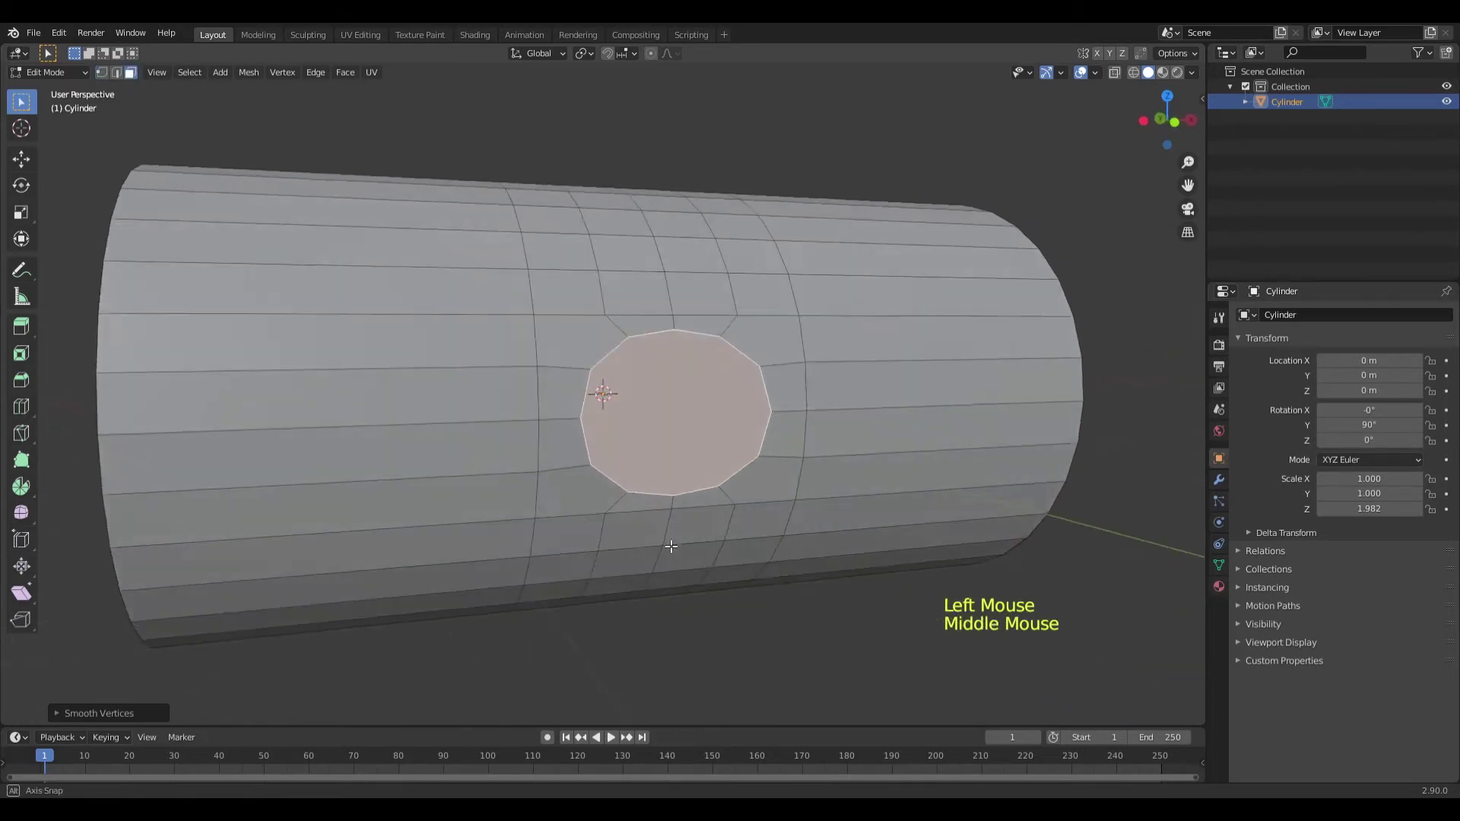
Inset the round face, then undo back to a single full-size round face.
{"action": "key", "text": "i"}
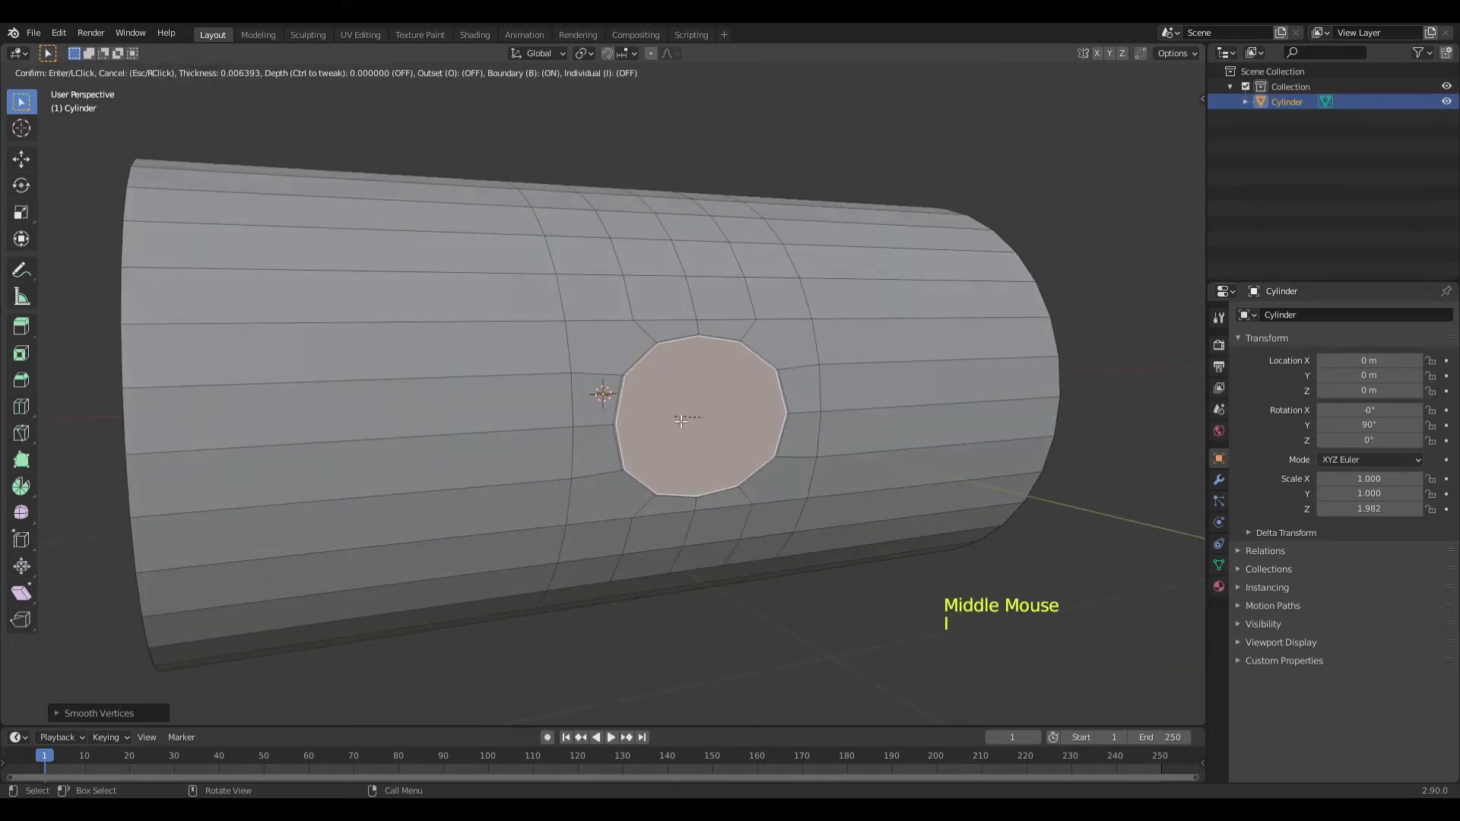
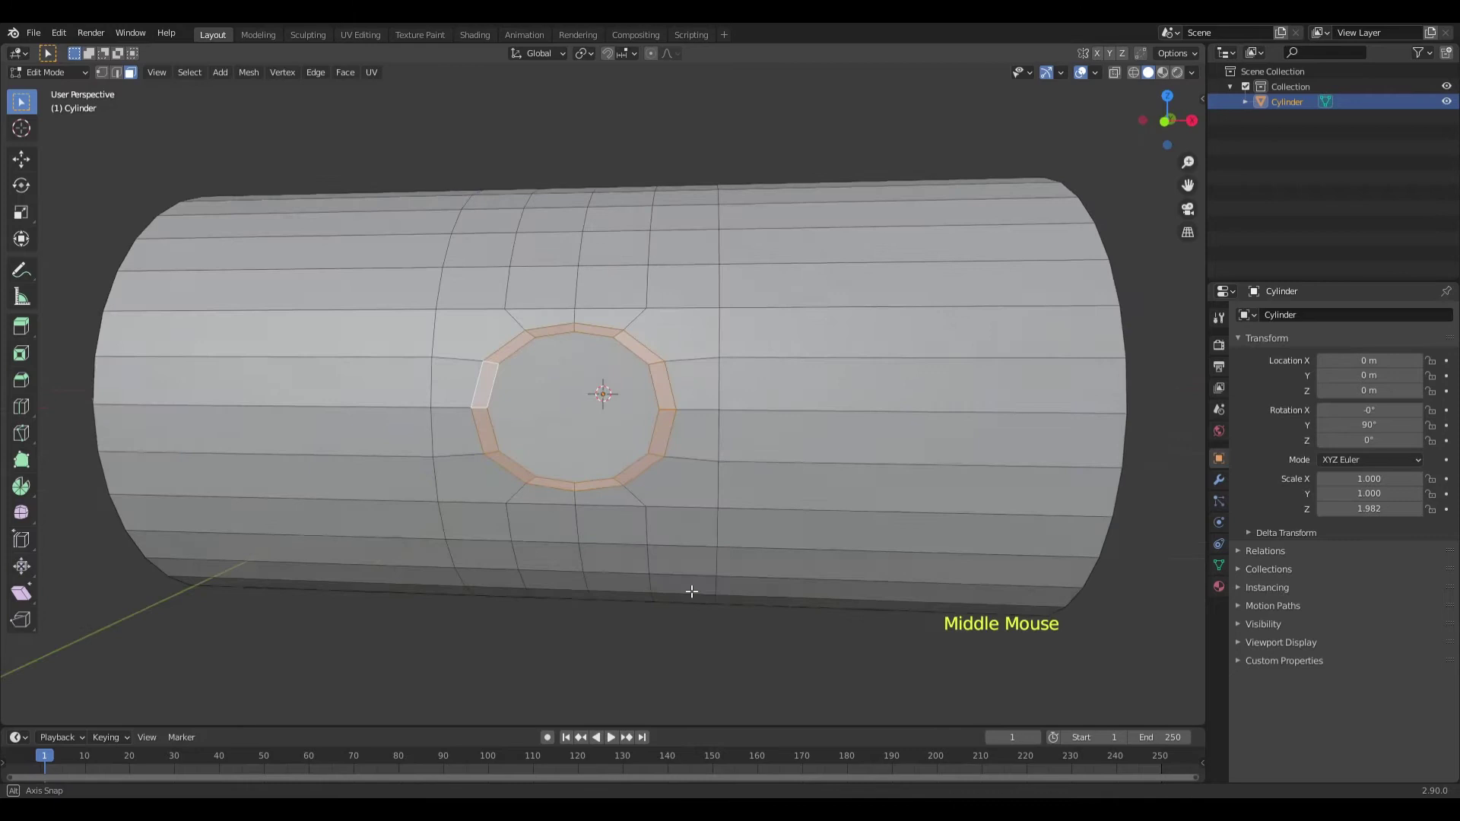
{"action": "left_click", "coordinate": [683, 443]}
{"action": "key", "text": "ctrl+z"}
{"action": "key", "text": "ctrl+z"}
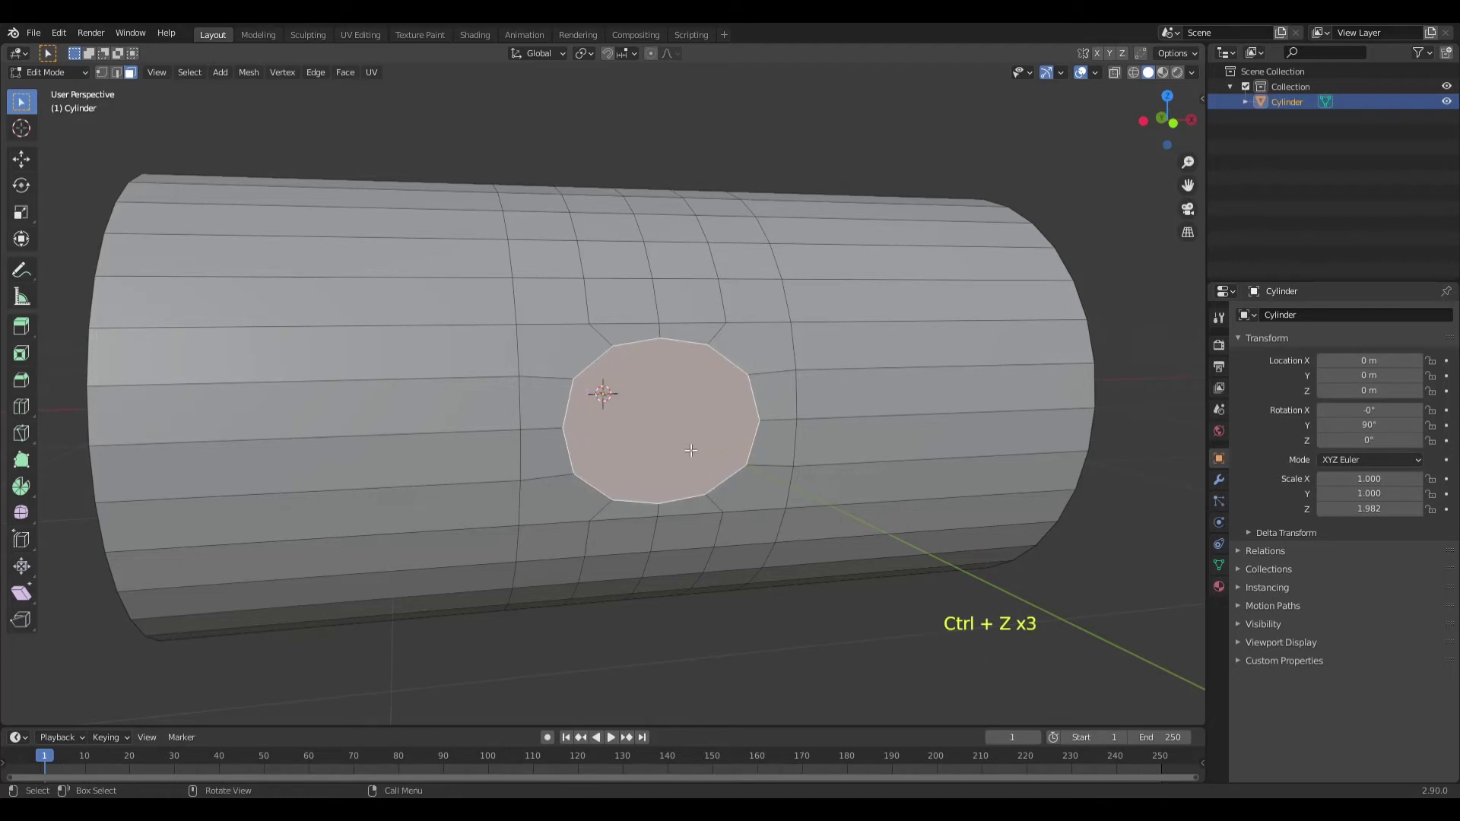
Extrude the round face out into a short branch pipe and flatten its end with S Y 0.
{"action": "key", "text": "alt+e"}
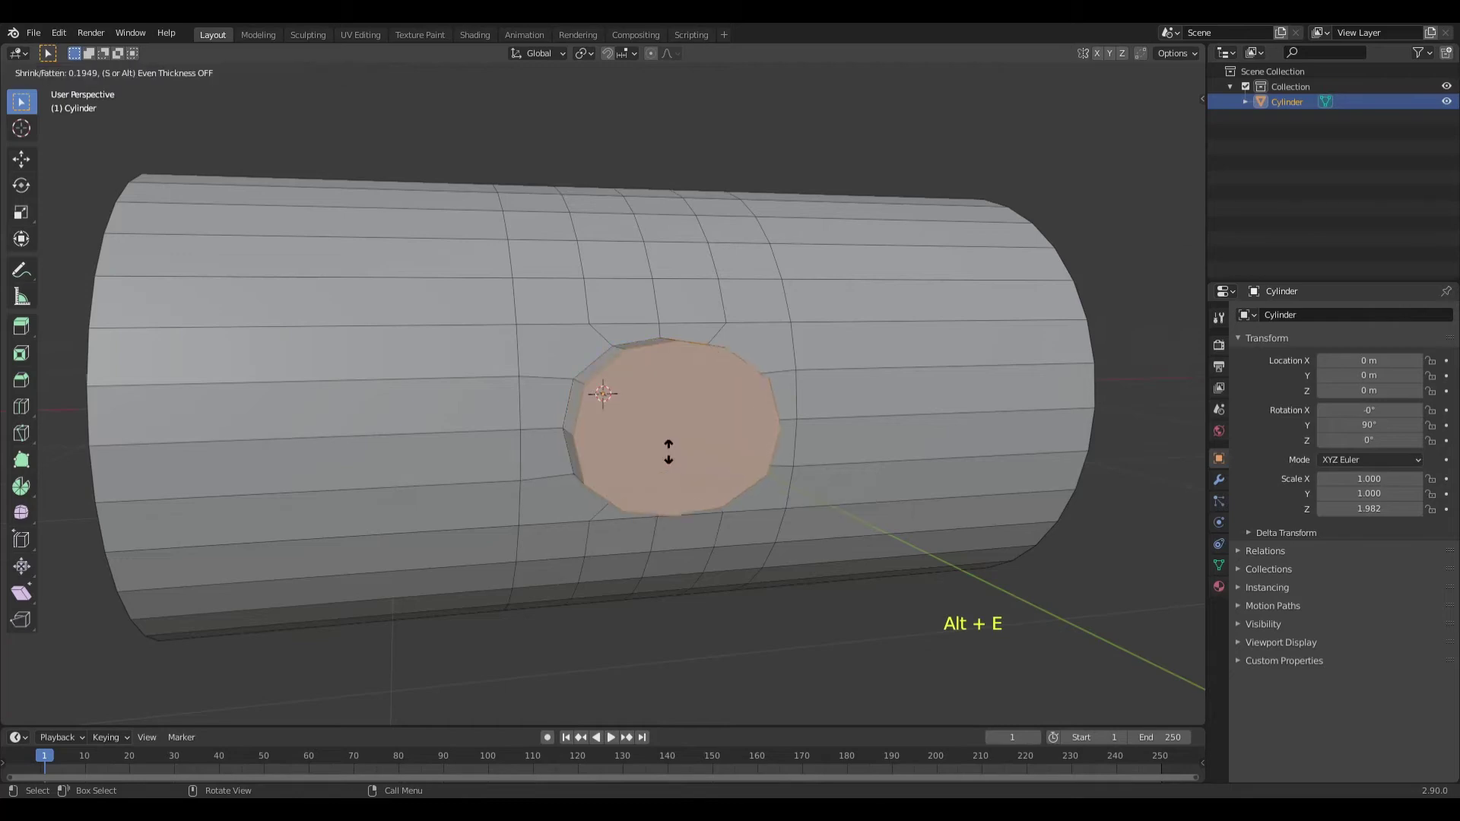
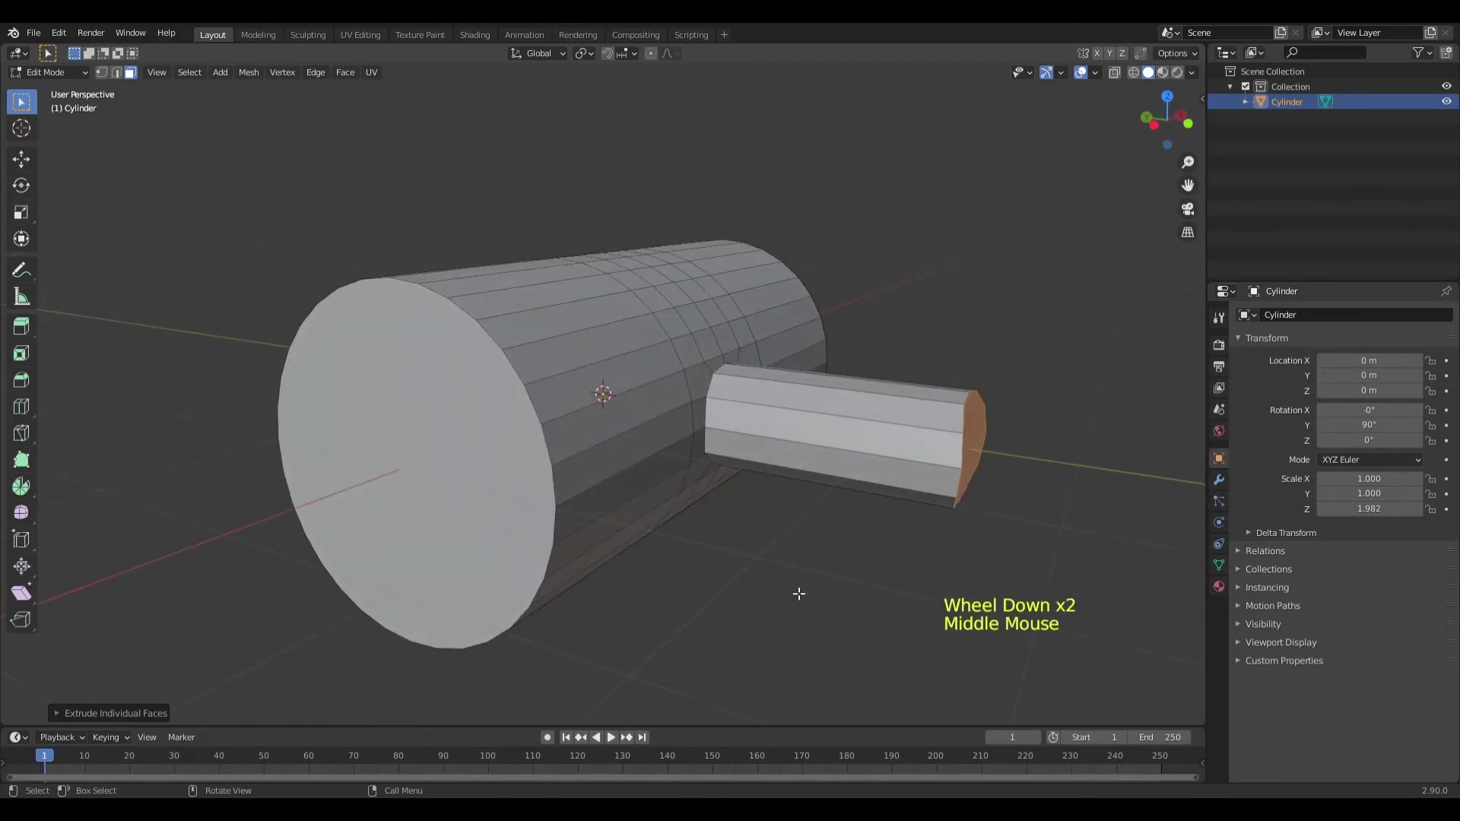
{"action": "key", "text": "s"}
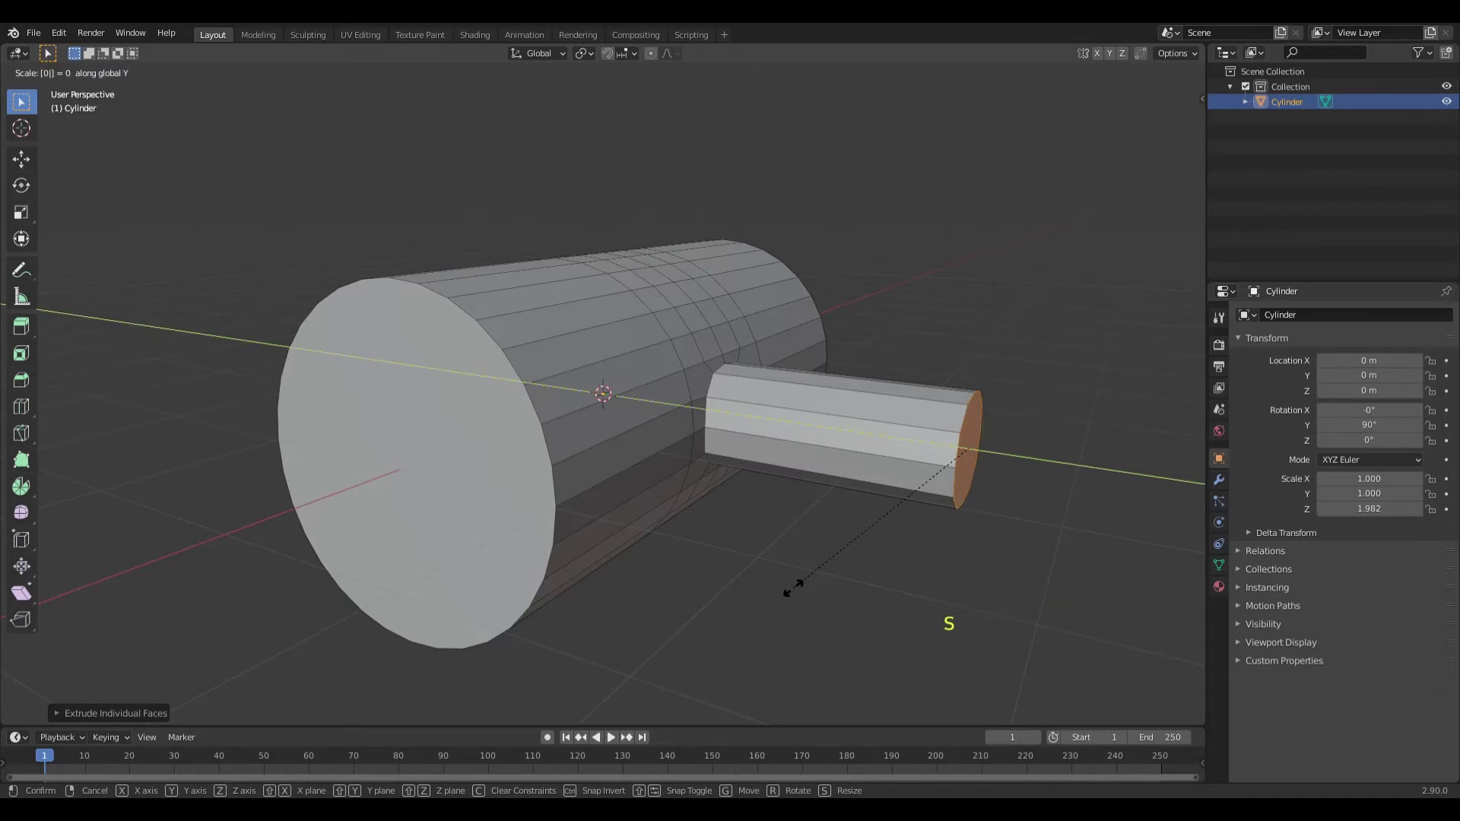
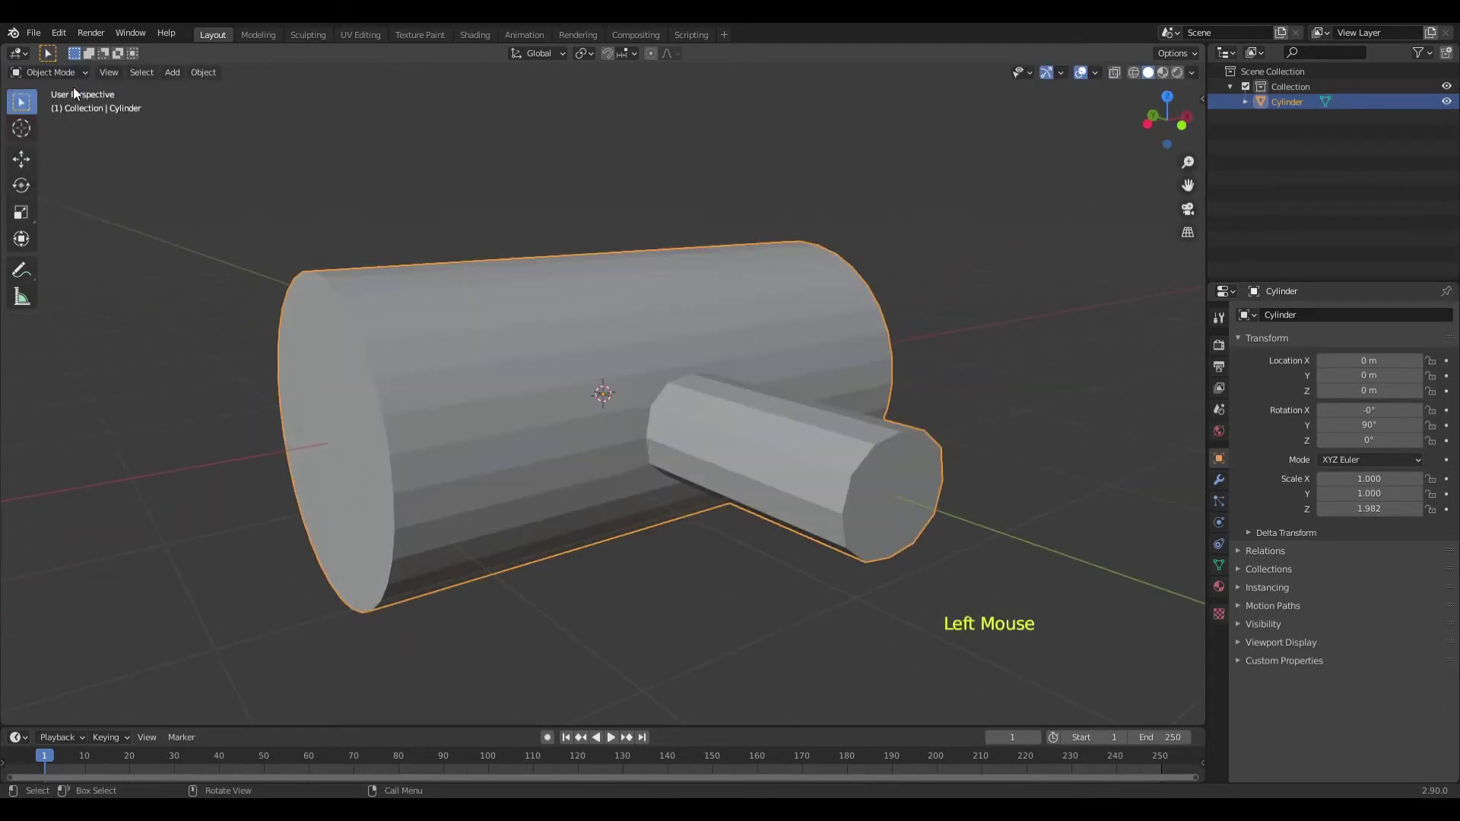
Inset the branch end and extrude it inward into a hollow opening, then shade the model smooth.
{"action": "middle_click", "coordinate": [341, 387]}
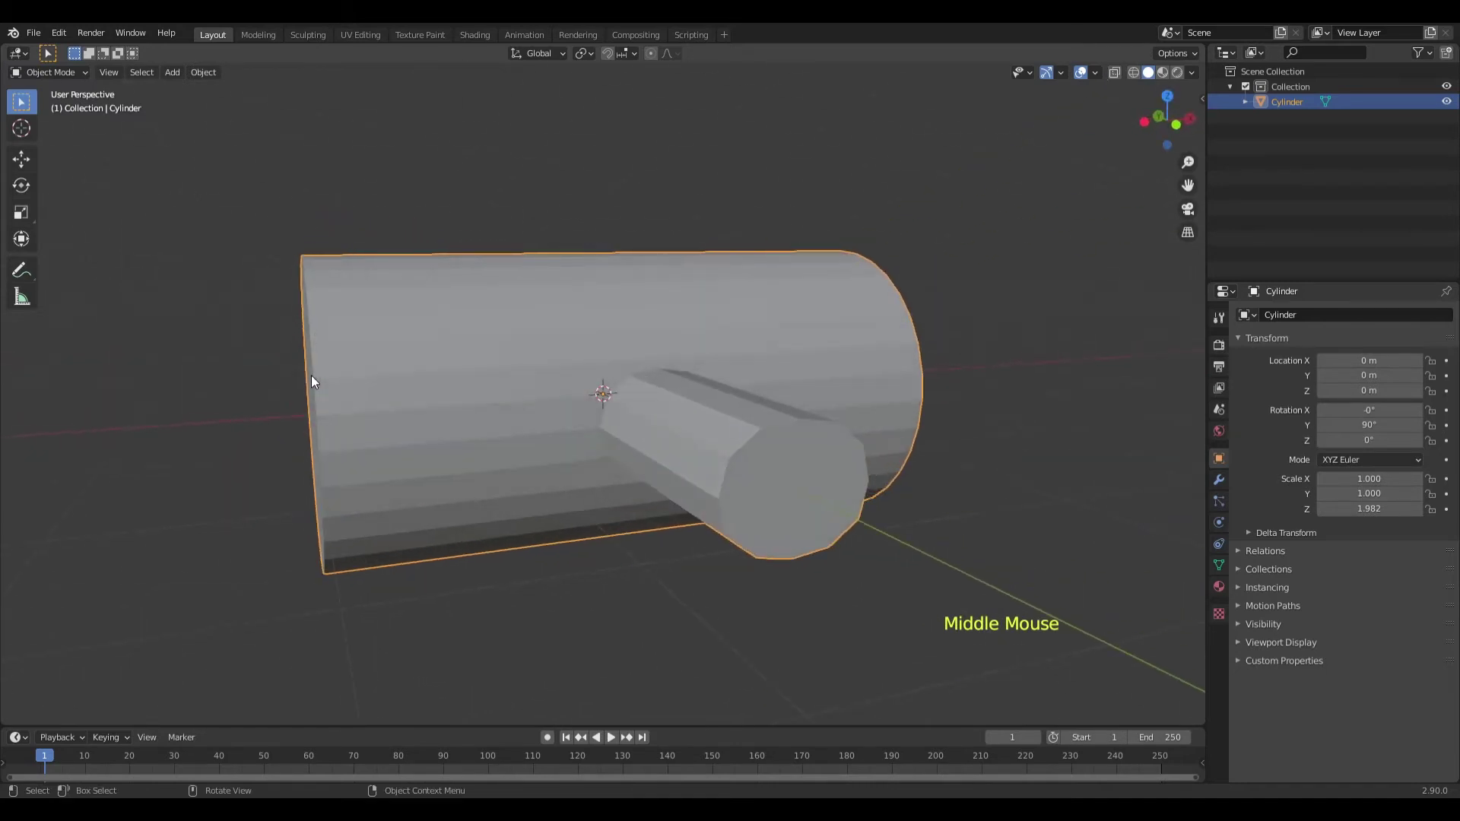
{"action": "key", "text": "Tab"}
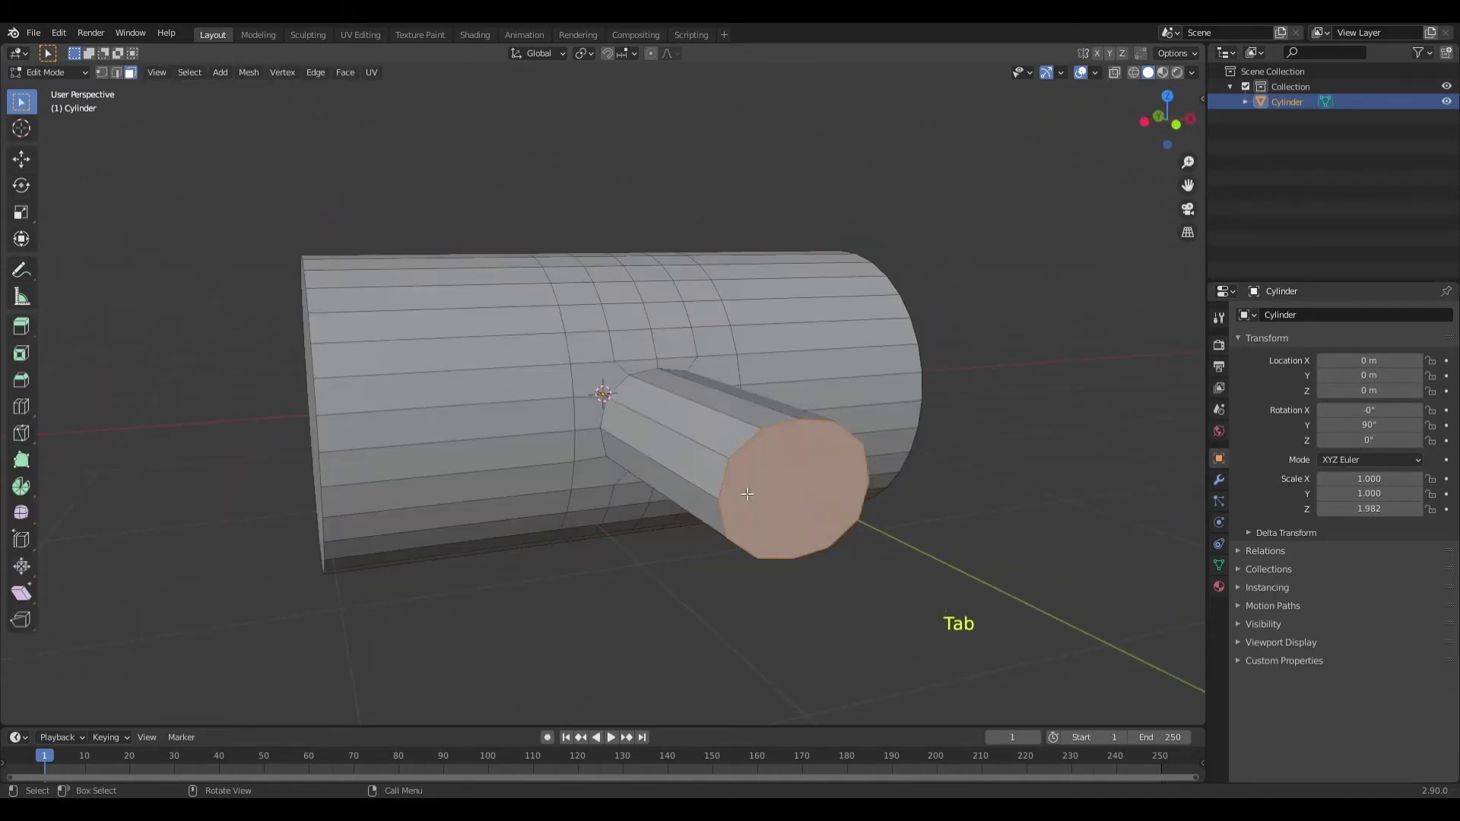
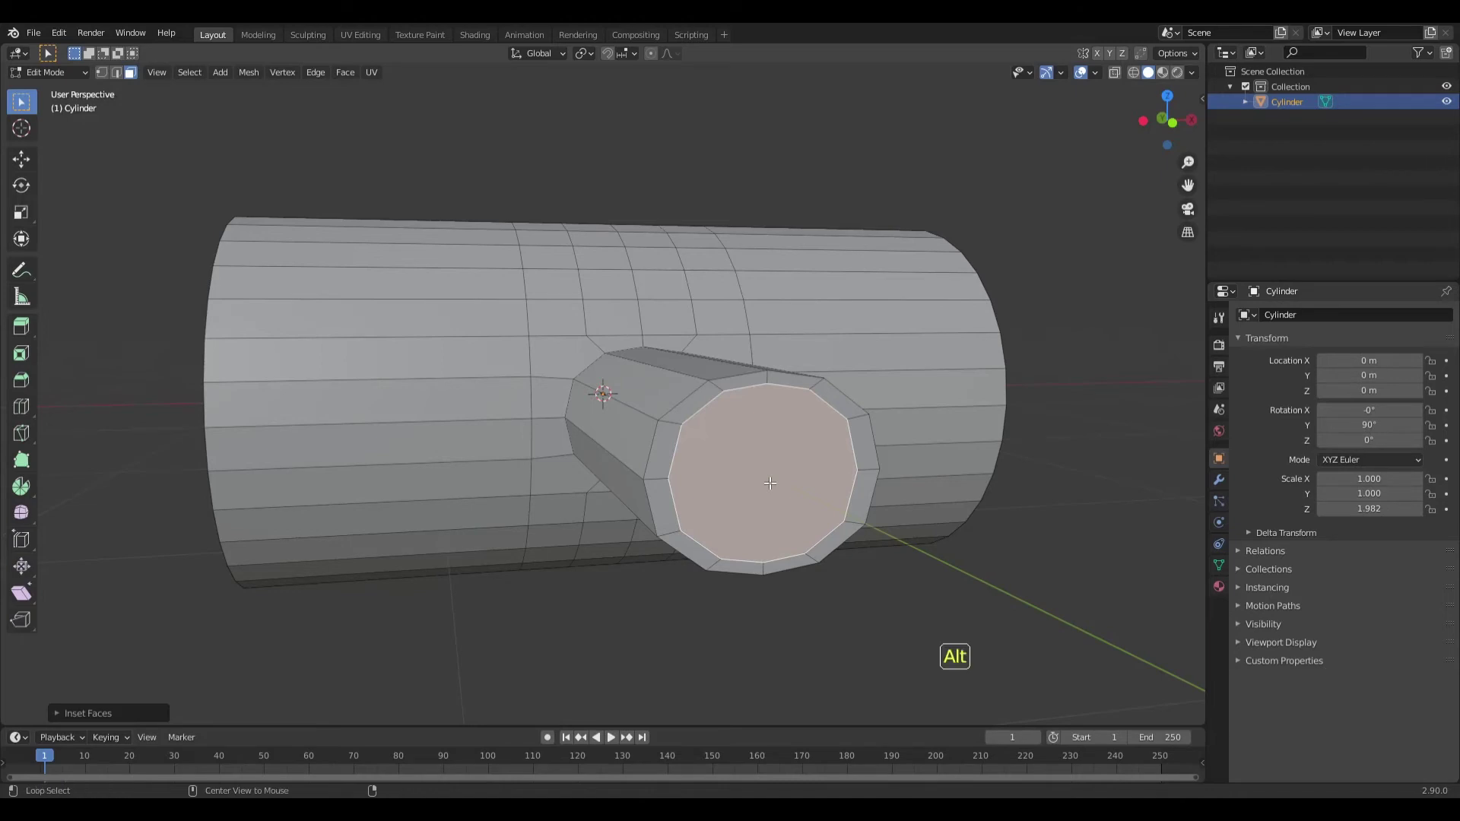
{"action": "key", "text": "alt+e"}
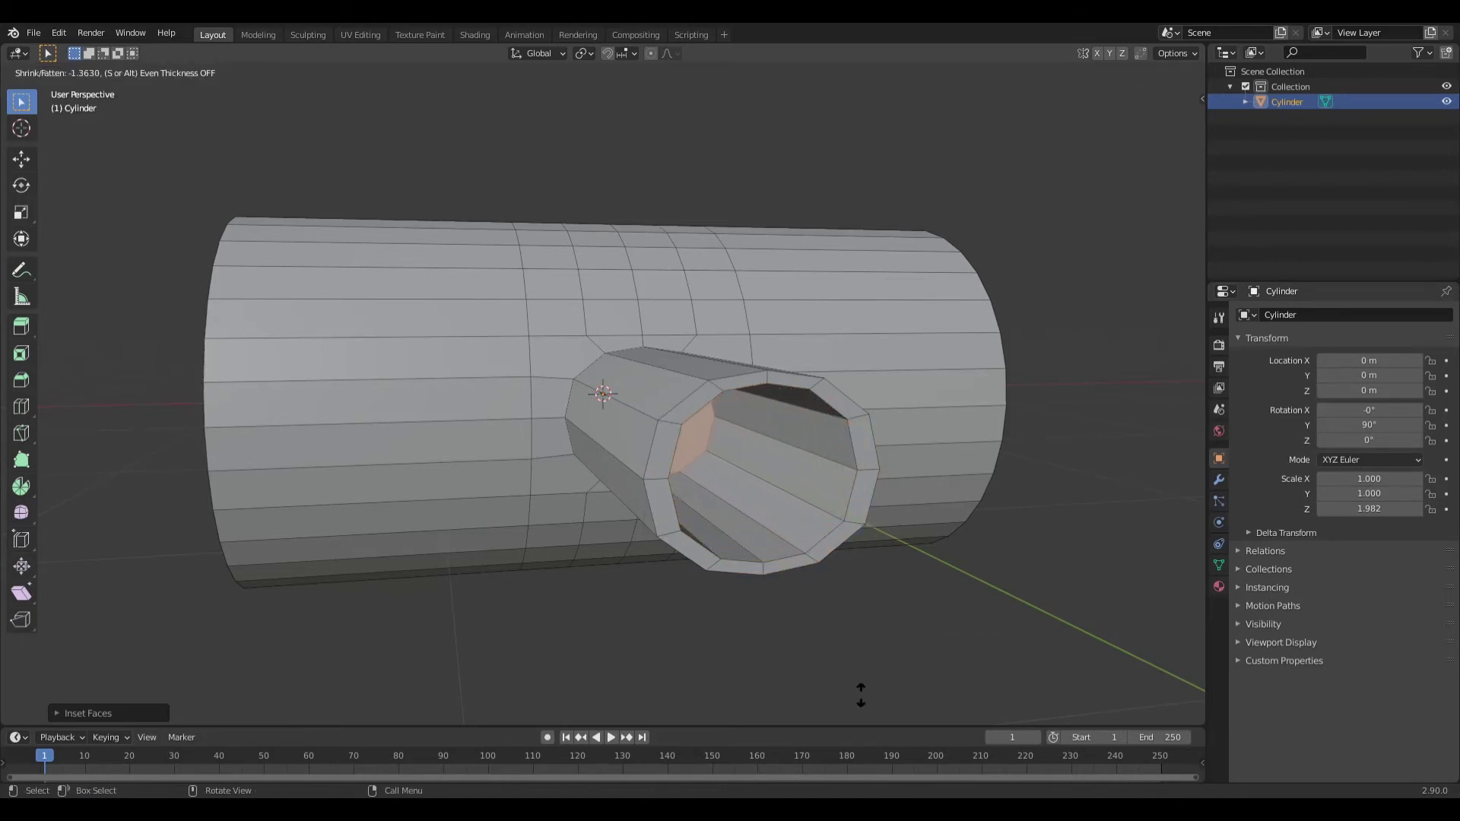
{"action": "middle_click", "coordinate": [903, 421]}
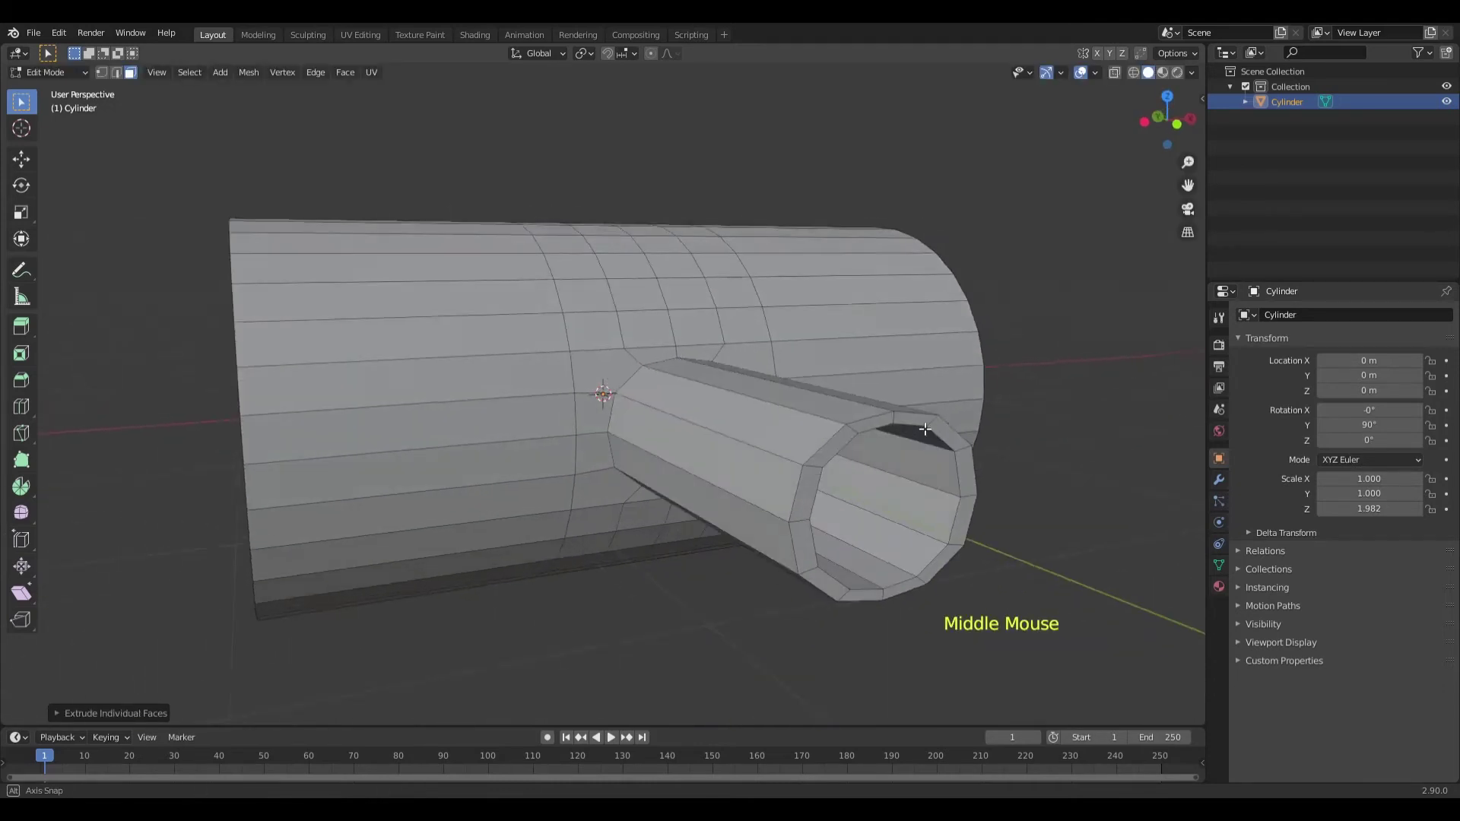
{"action": "left_click", "coordinate": [79, 76]}
{"action": "middle_click", "coordinate": [624, 423]}
{"action": "right_click", "coordinate": [466, 349]}
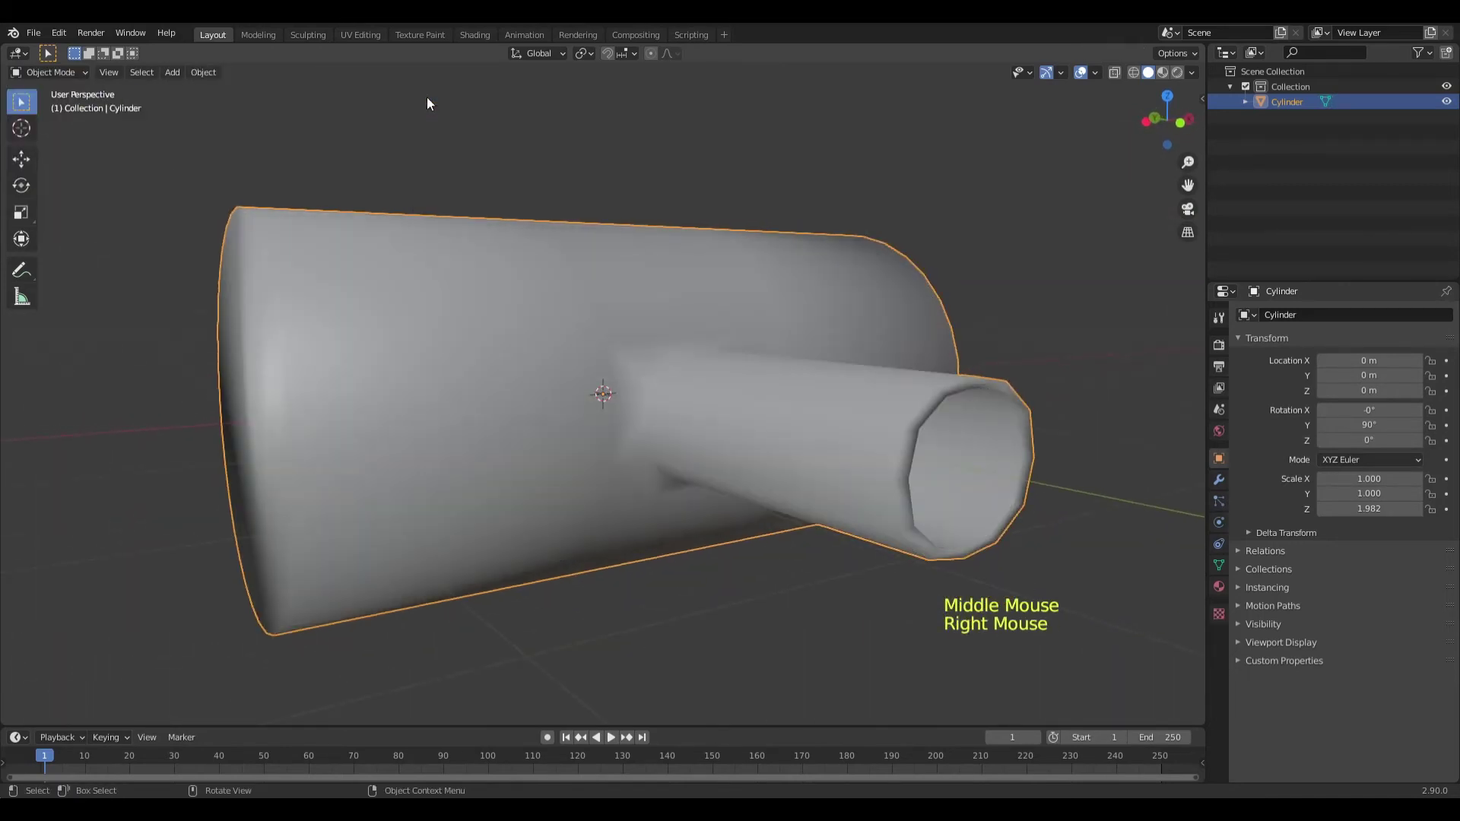
Add a Subdivision Surface (Ctrl+3) to round the junction and inspect it from several angles.
{"action": "middle_click", "coordinate": [699, 551]}
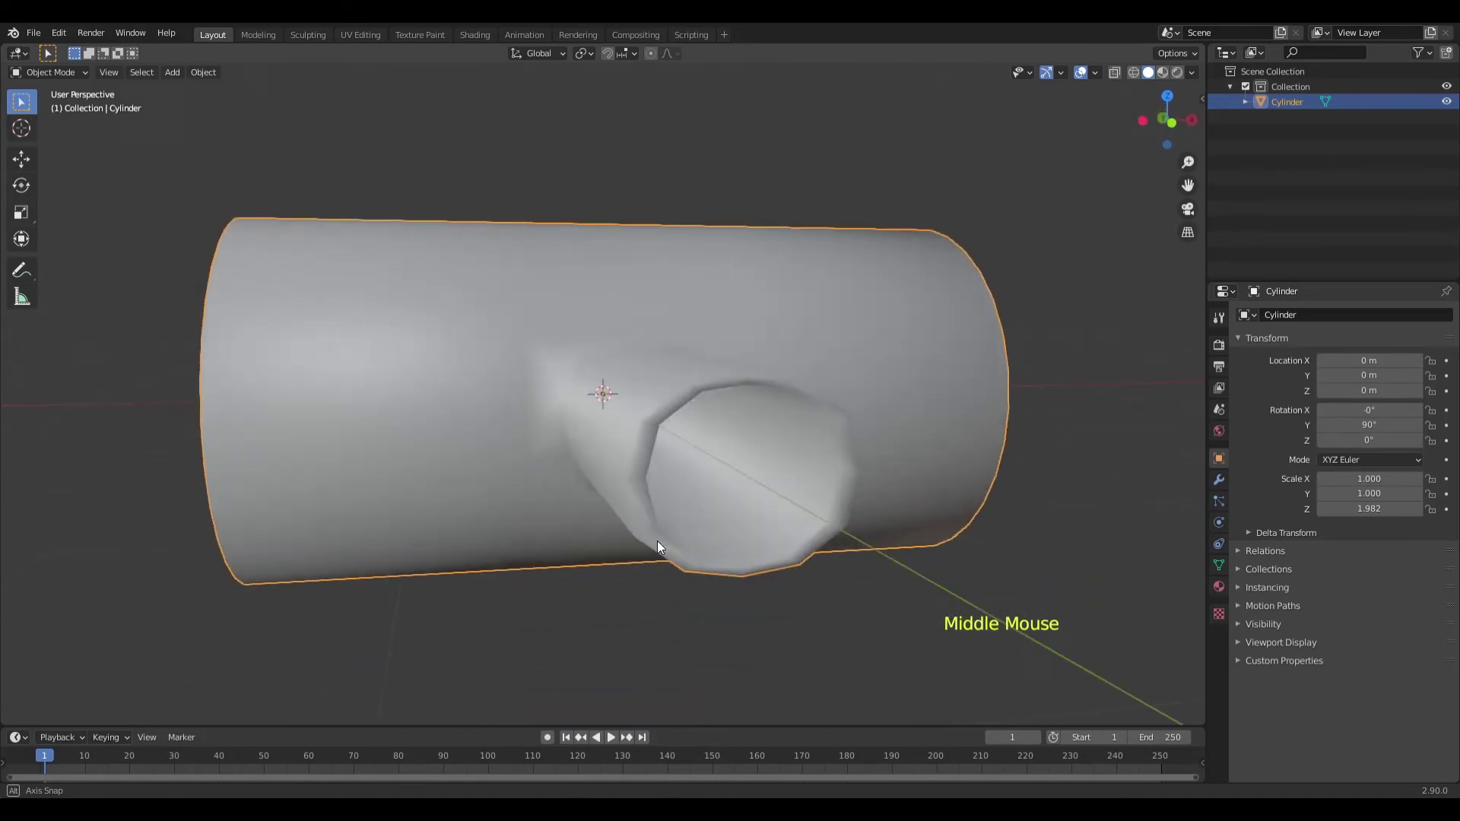
{"action": "scroll", "scroll_direction": "up", "scroll_amount": 3}
{"action": "middle_click", "coordinate": [637, 536]}
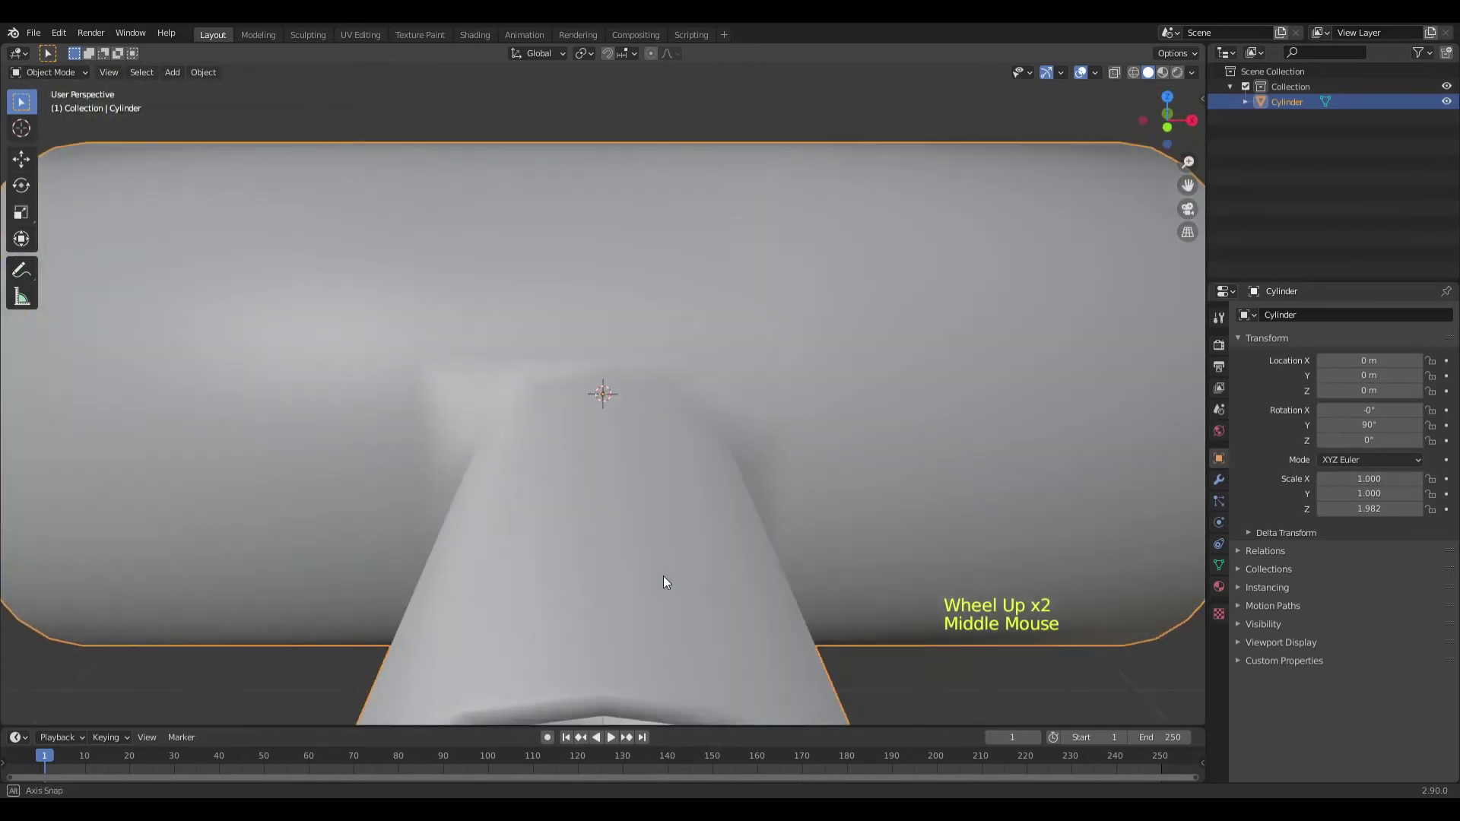
{"action": "scroll", "scroll_direction": "down", "scroll_amount": 3}
{"action": "middle_click", "coordinate": [725, 571]}
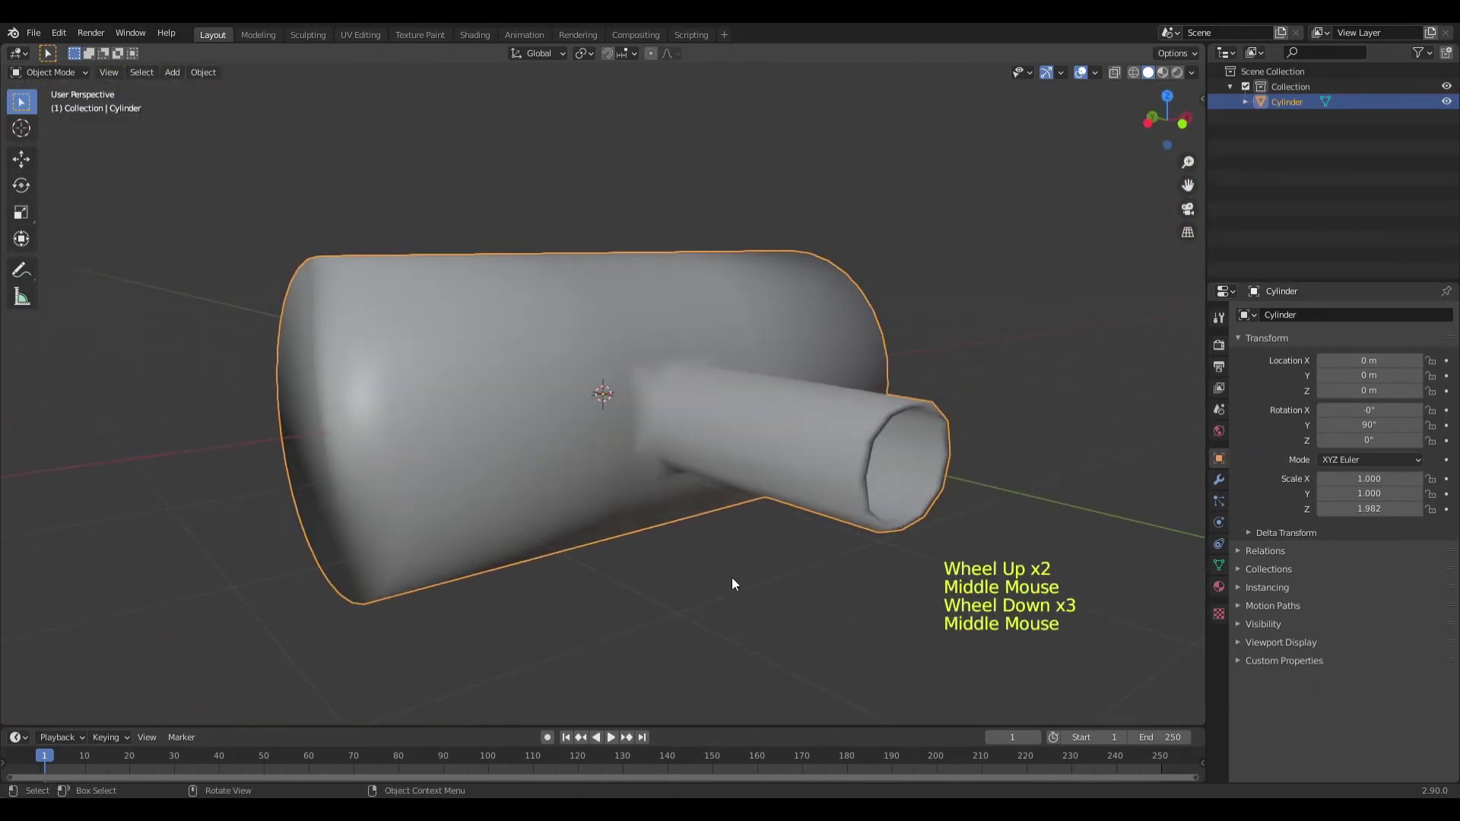
{"action": "key", "text": "ctrl+3"}
{"action": "middle_click", "coordinate": [736, 579]}
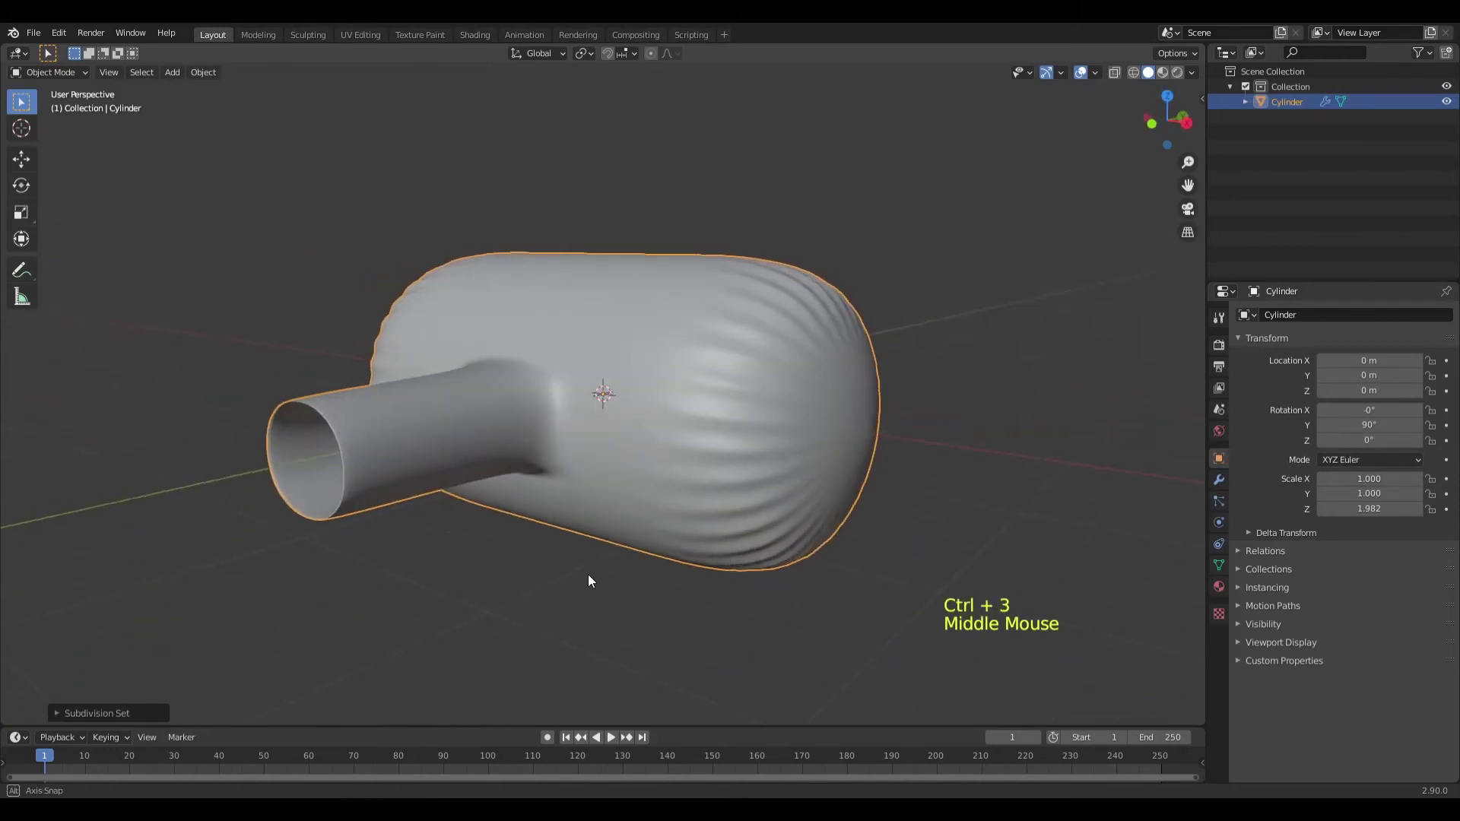
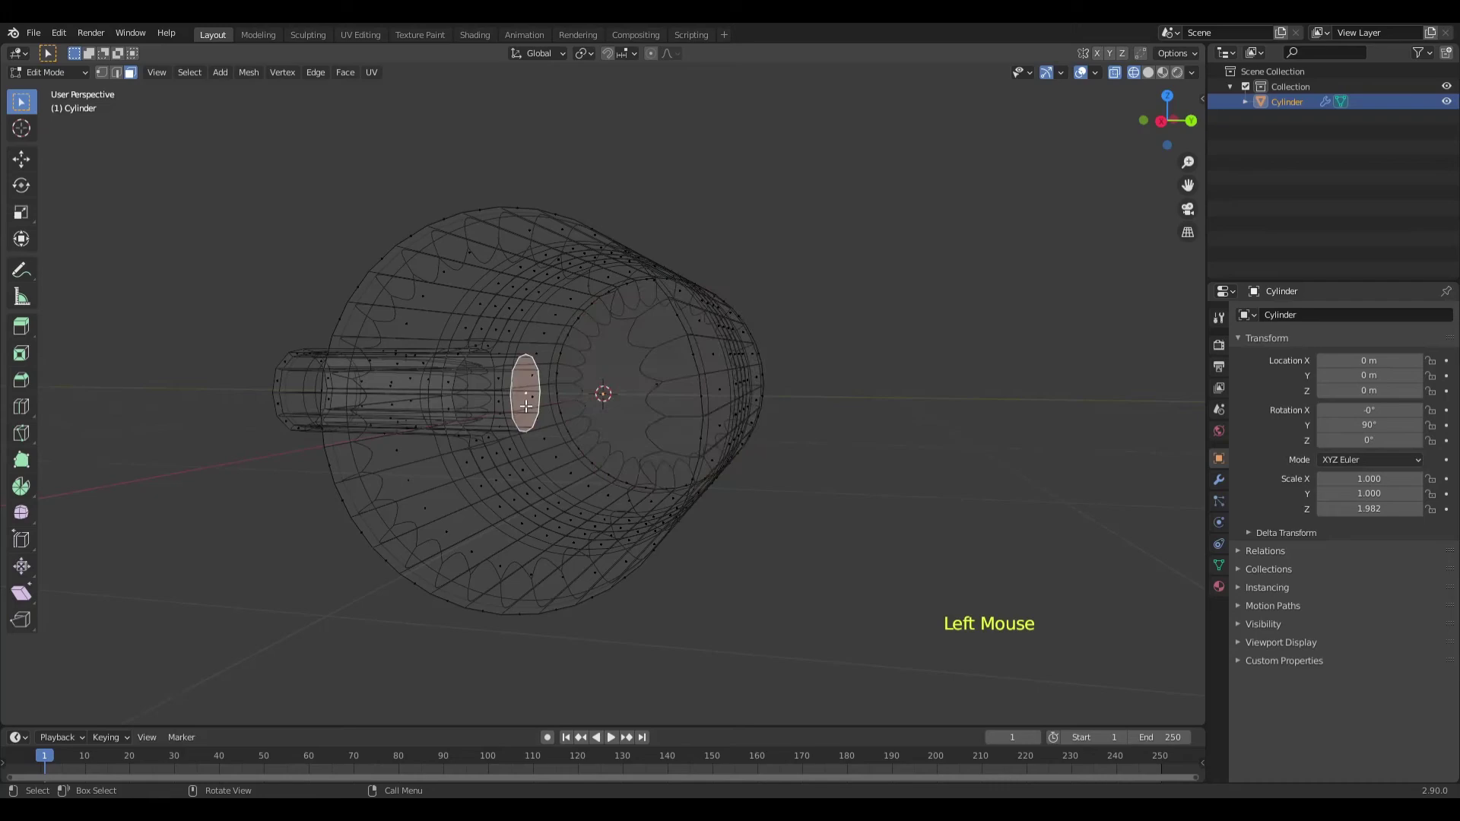
Inset the hidden inner face at the branch base to open the branch into the tube.
{"action": "key", "text": "i"}
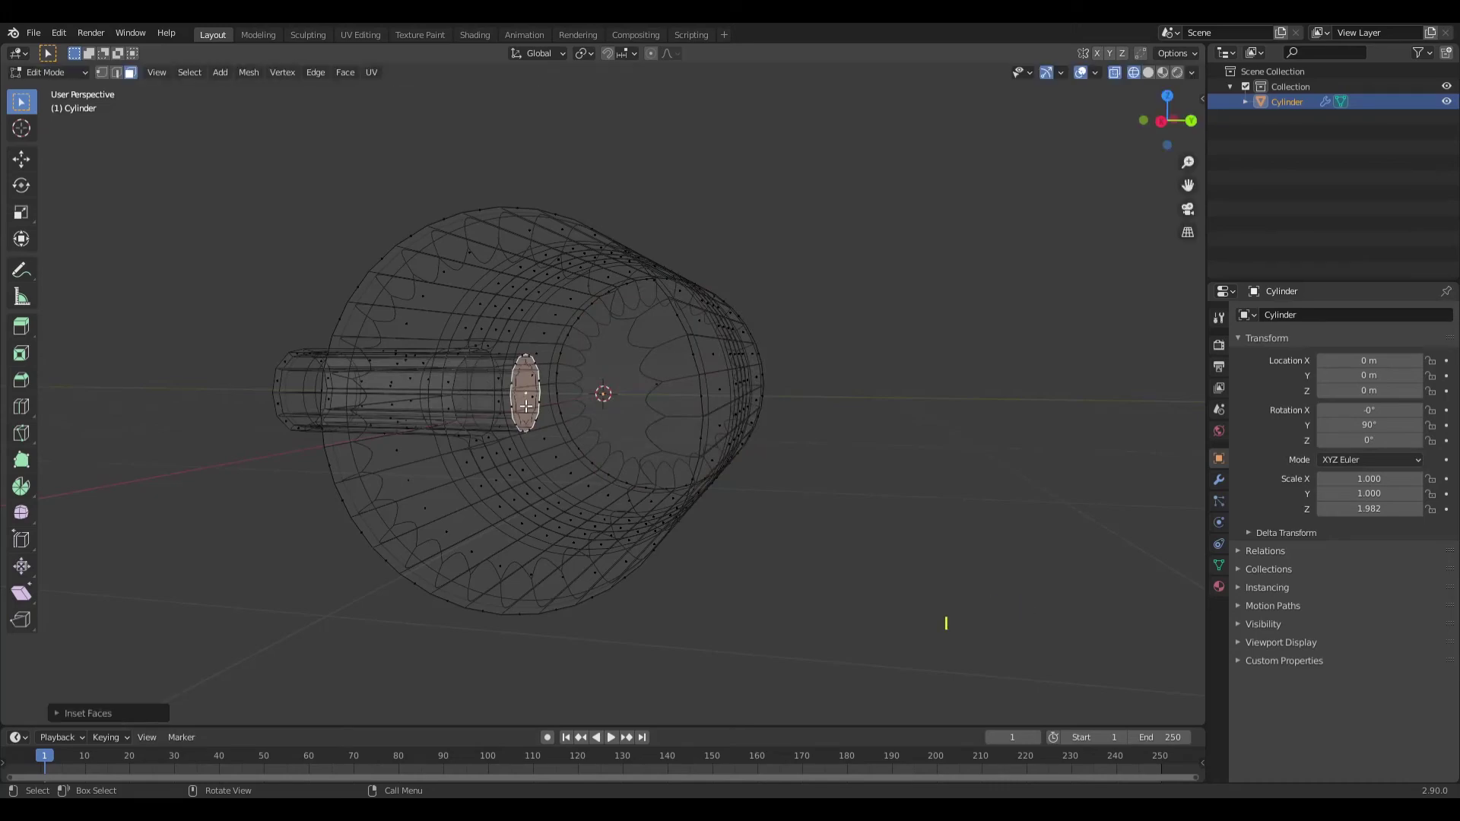
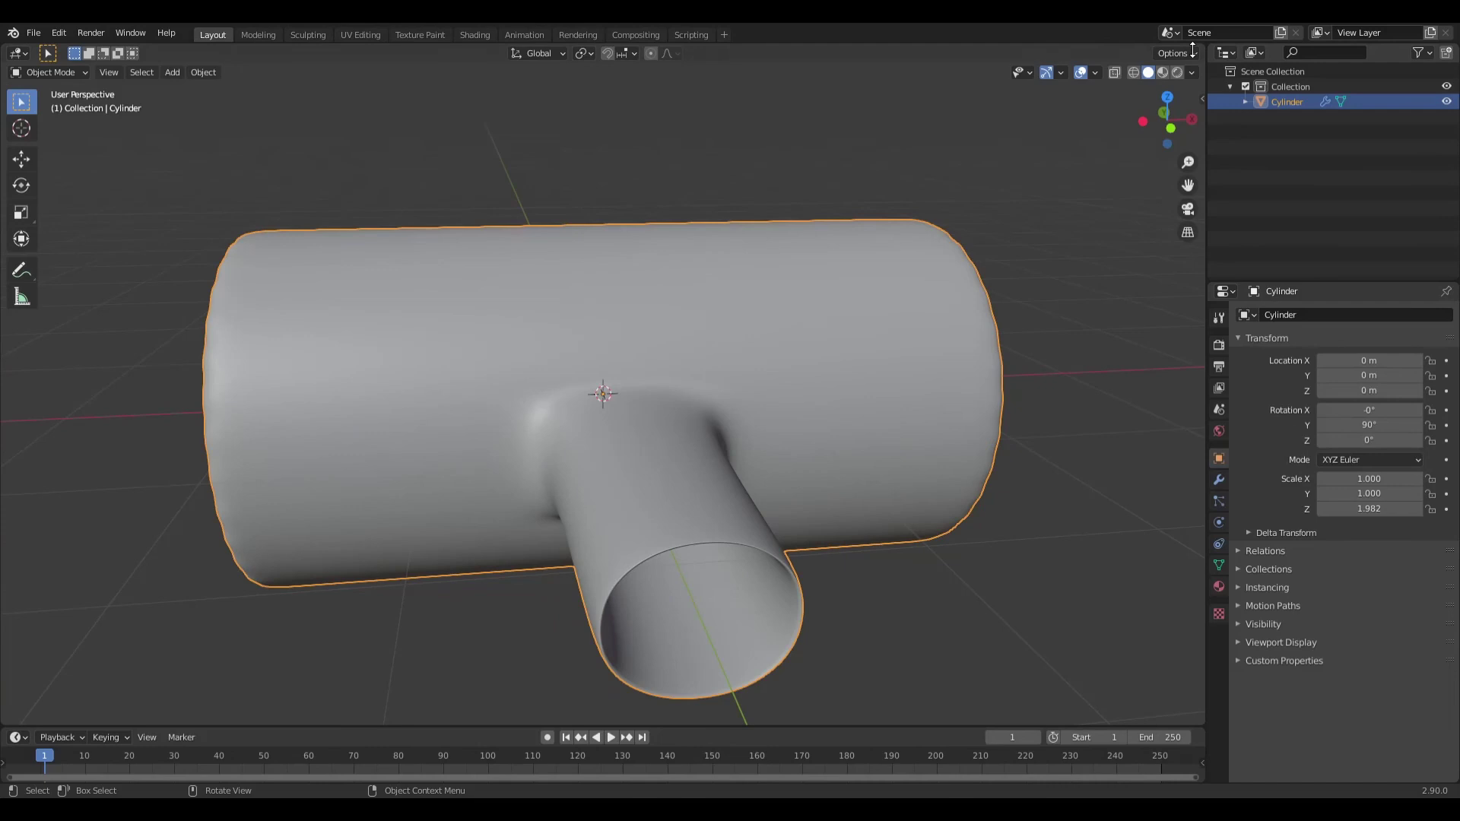
Switch the viewport to a glossy MatCap and orbit to inspect the hollow T junction.
{"action": "left_click", "coordinate": [1193, 78]}
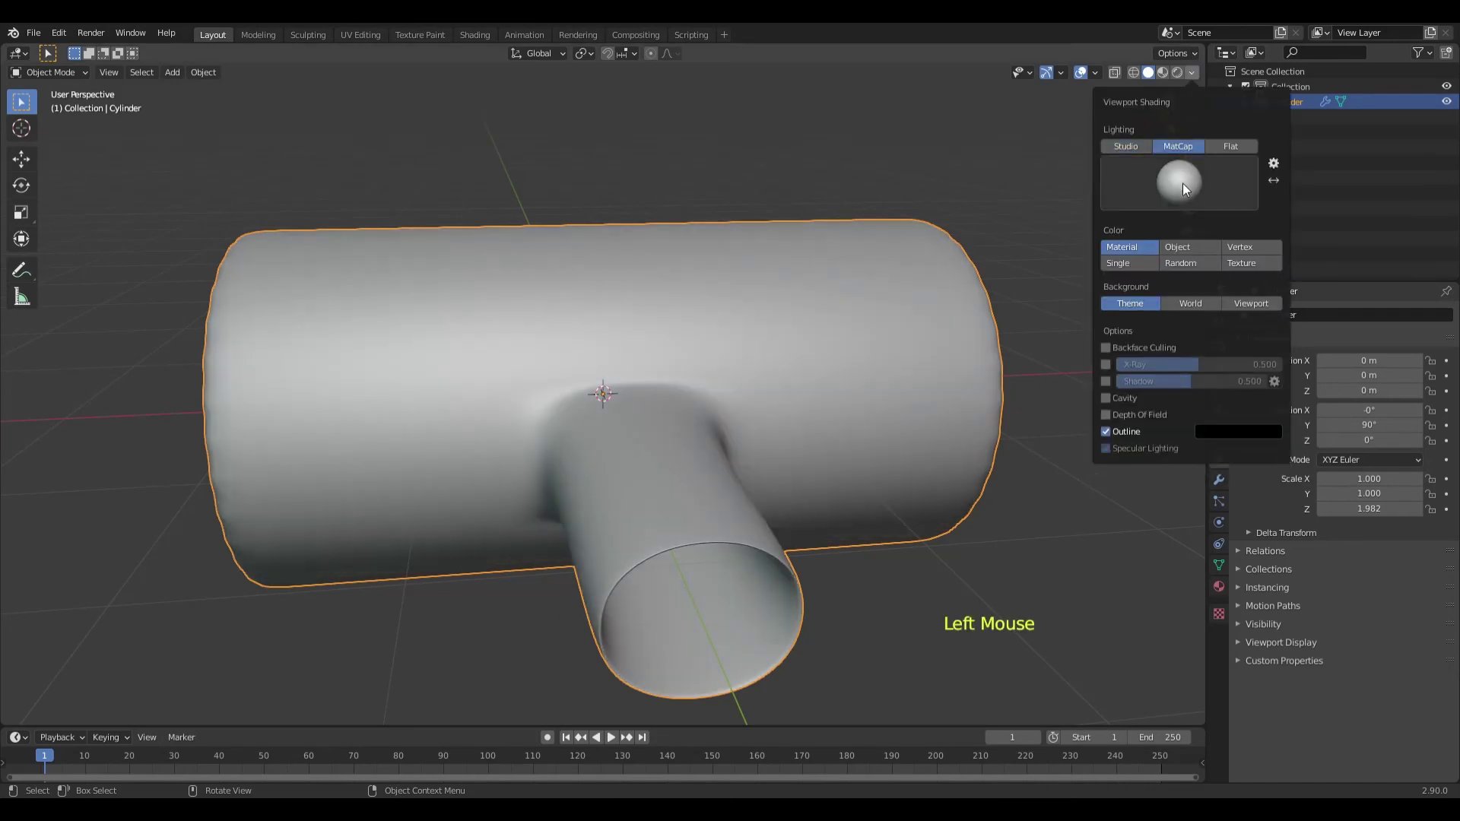
{"action": "scroll", "scroll_direction": "up", "scroll_amount": 3}
{"action": "middle_click", "coordinate": [857, 476]}
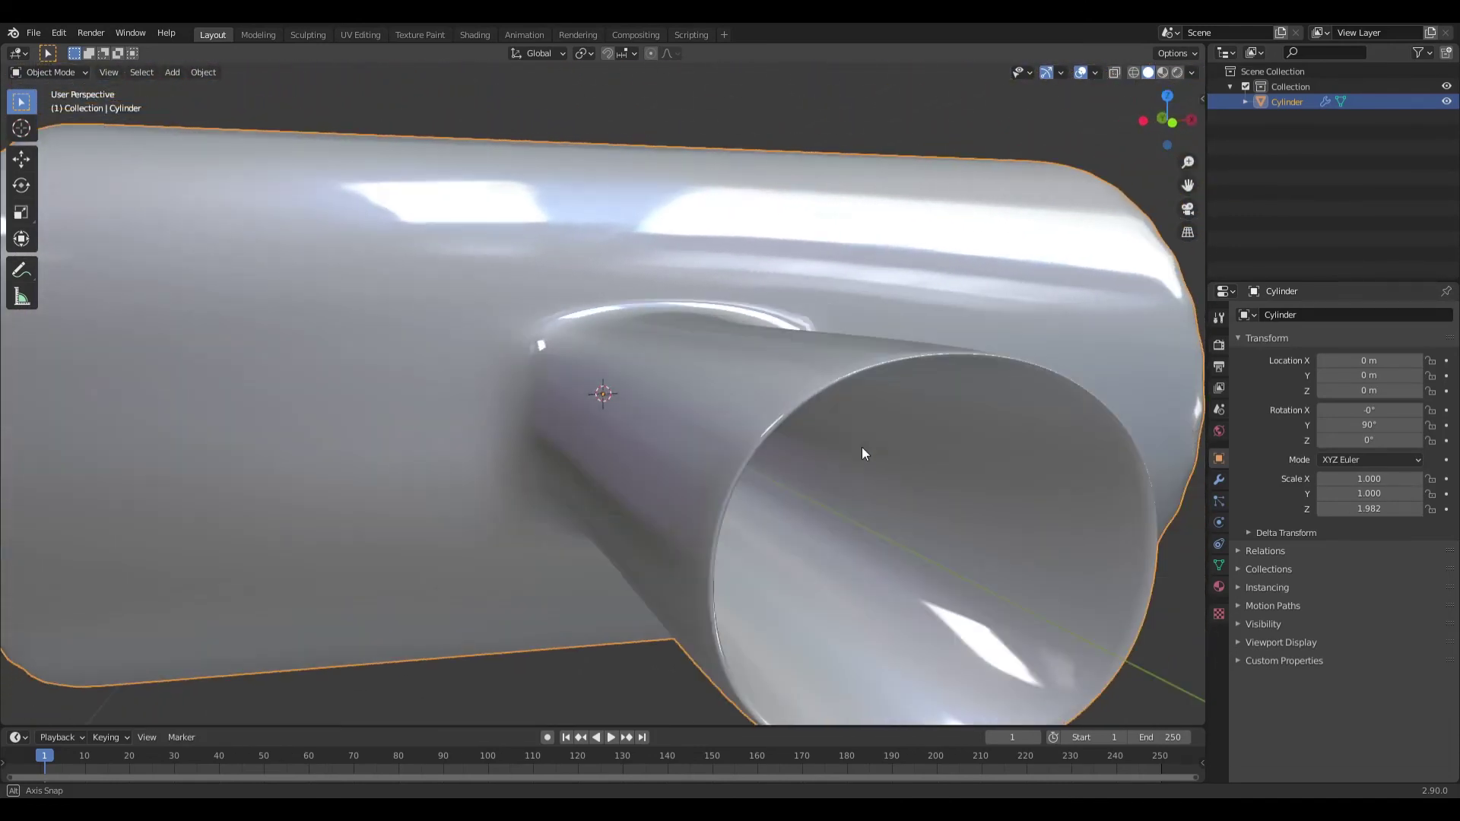
{"action": "scroll", "scroll_direction": "down", "scroll_amount": 3}
{"action": "scroll", "scroll_direction": "up", "scroll_amount": 3}
{"action": "middle_click", "coordinate": [863, 456]}
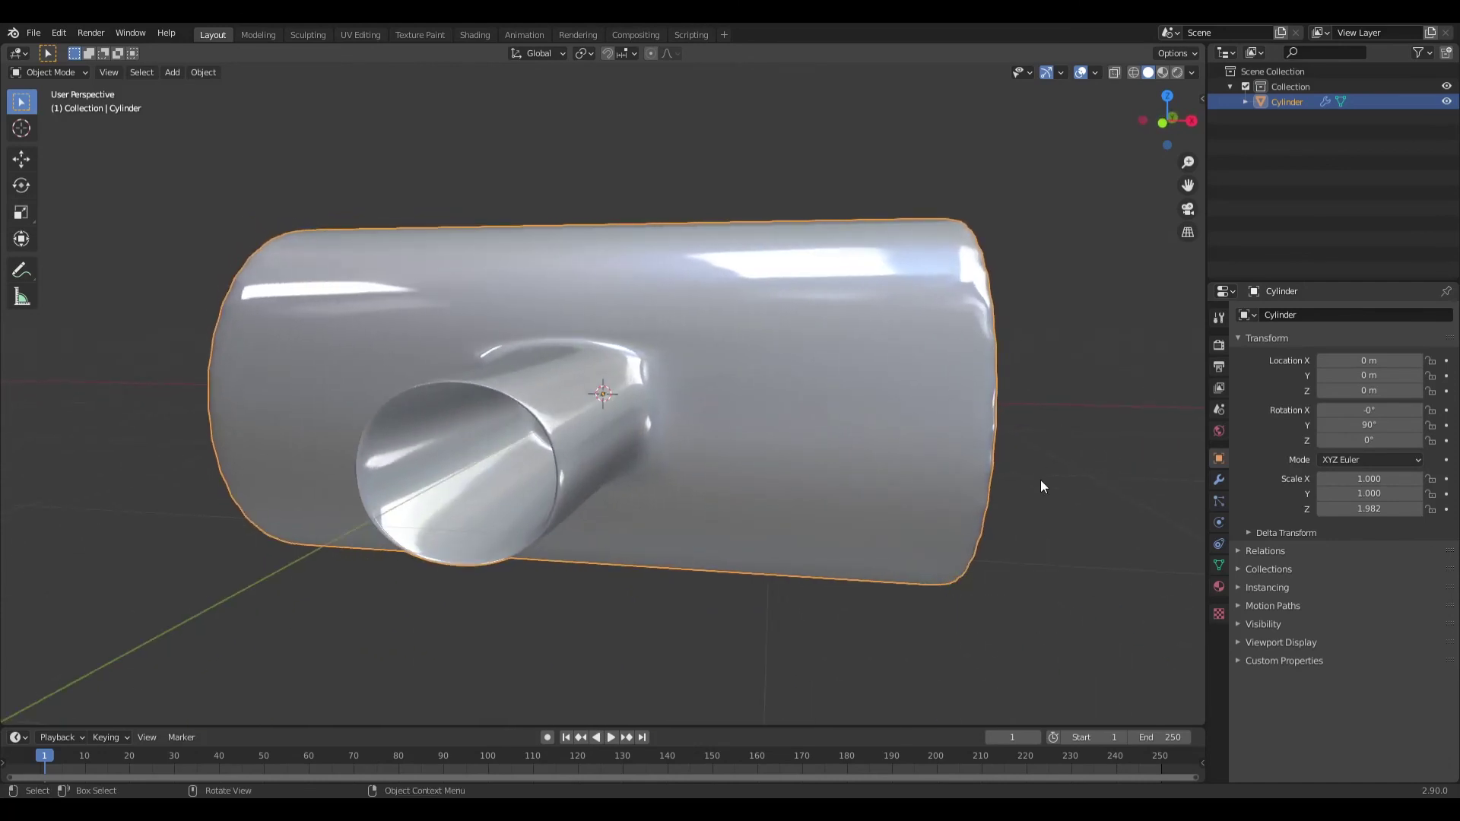
{"action": "middle_click", "coordinate": [1039, 485]}
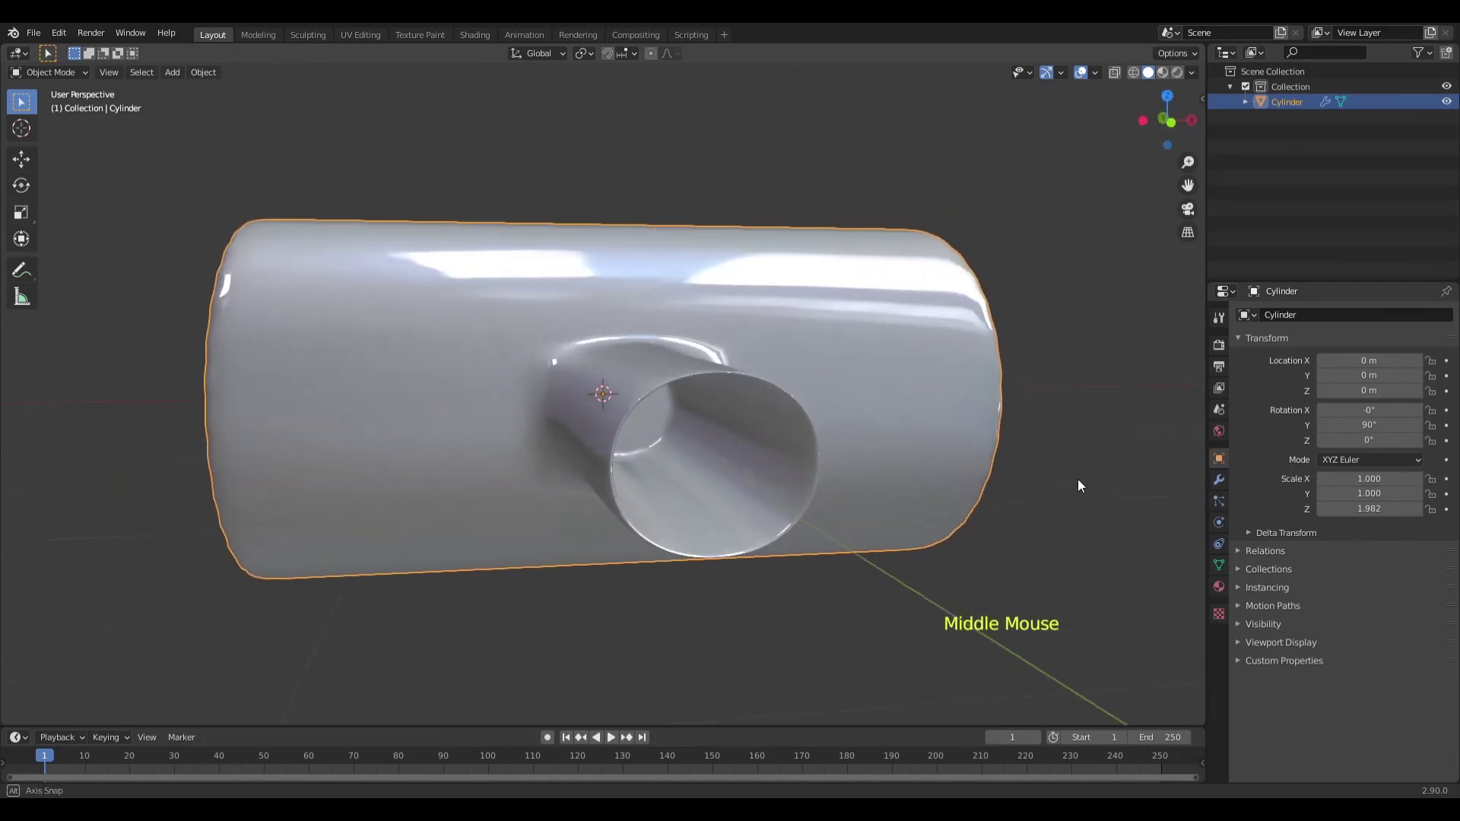